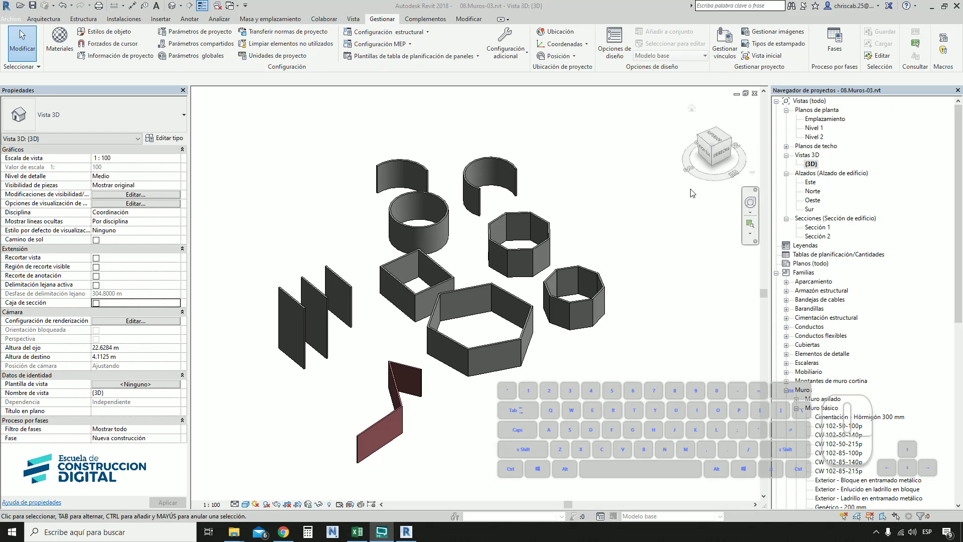
Step: Open the Nivel 1 floor plan and bring the grid intersection into view
{"action": "double_click", "coordinate": [820, 130]}
{"action": "middle_click", "coordinate": [560, 370]}
{"action": "scroll", "scroll_direction": "down", "scroll_amount": 3}
{"action": "left_click_drag", "start_coordinate": [342, 313], "coordinate": [384, 337]}
{"action": "left_click_drag", "start_coordinate": [433, 345], "coordinate": [417, 317]}
{"action": "scroll", "scroll_direction": "down", "scroll_amount": 3}
{"action": "left_click_drag", "start_coordinate": [463, 395], "coordinate": [498, 416]}
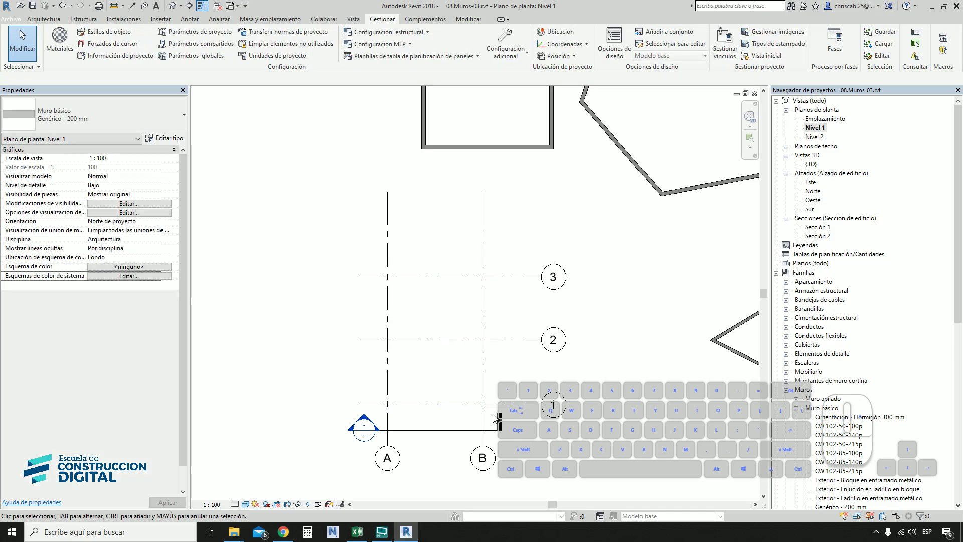
{"action": "left_click_drag", "start_coordinate": [495, 418], "coordinate": [441, 406]}
Step: Start the Wall tool from the Architecture tools
{"action": "left_click", "coordinate": [433, 408]}
{"action": "middle_click", "coordinate": [433, 408]}
{"action": "left_click", "coordinate": [54, 25]}
Step: Pick the 15 cm brick wall type and set Location Line to Wall Centerline
{"action": "left_click", "coordinate": [67, 40]}
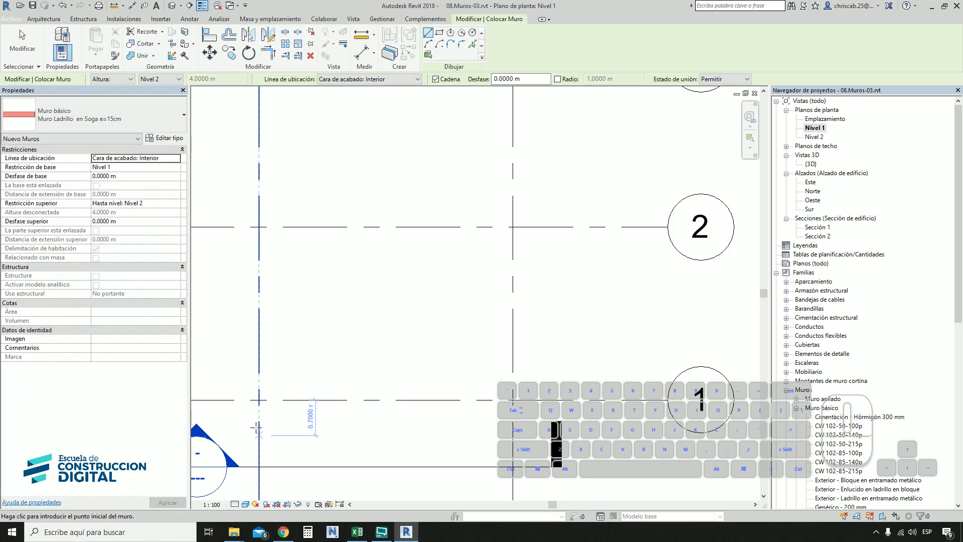
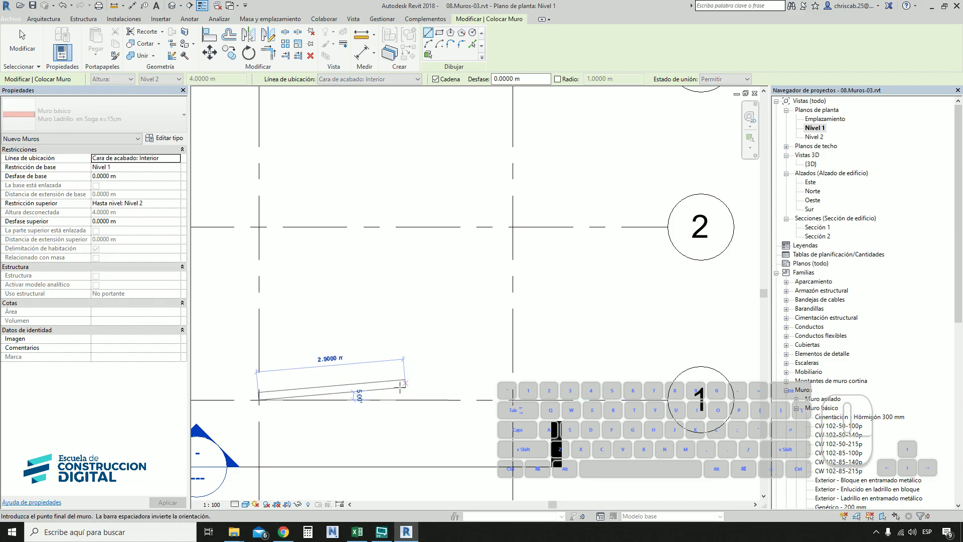
{"action": "left_click", "coordinate": [366, 83]}
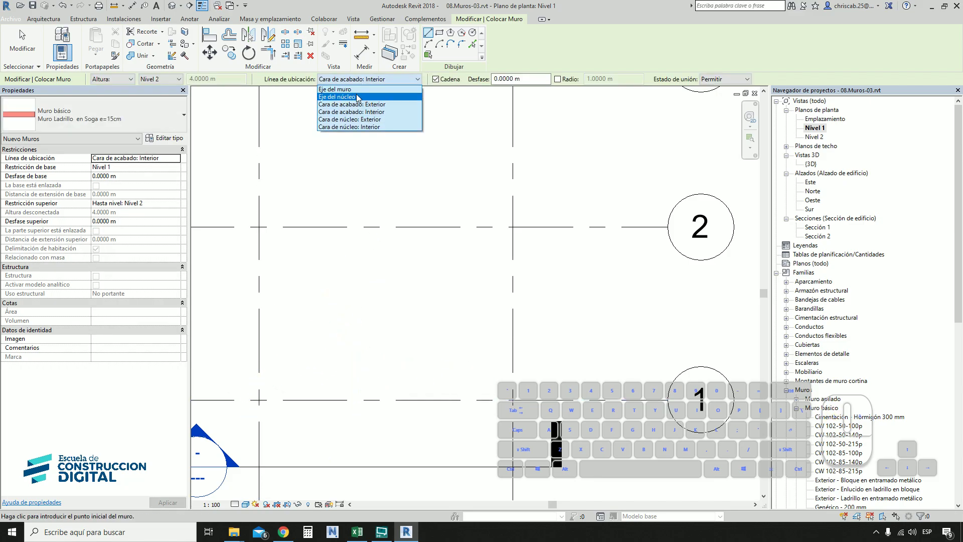
{"action": "left_click", "coordinate": [359, 94]}
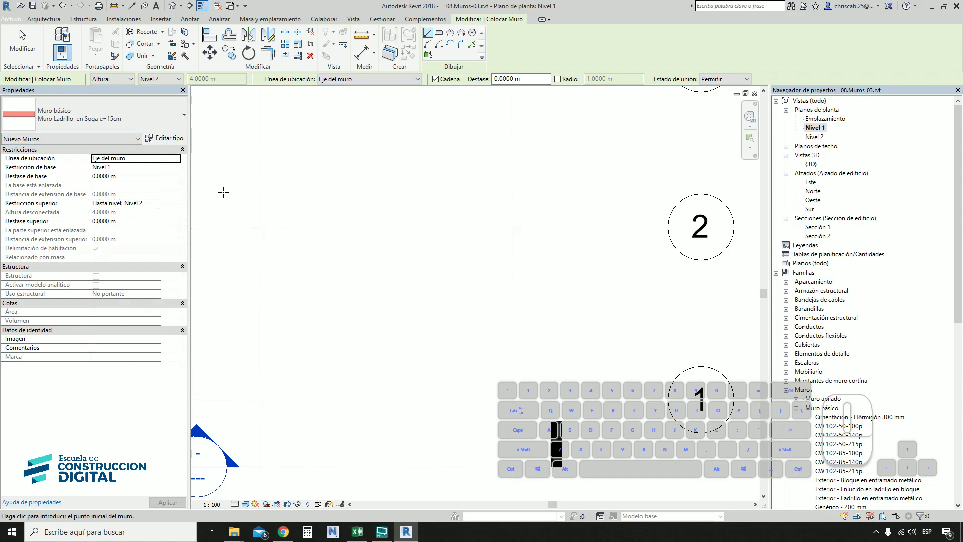
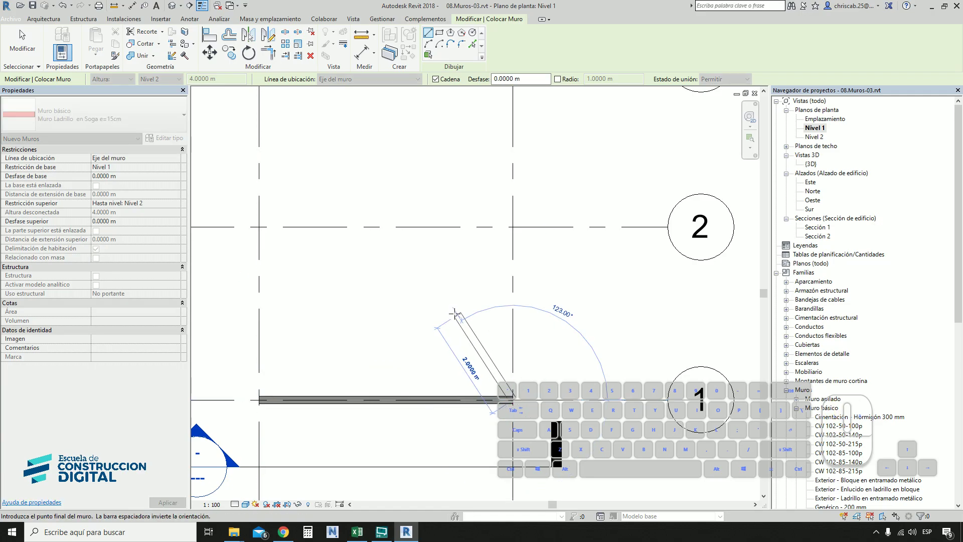
Step: Cancel the test wall, set Nivel 1 detail level to fine and stop placing walls
{"action": "key", "text": "d"}
{"action": "left_click_drag", "start_coordinate": [316, 410], "coordinate": [360, 415]}
{"action": "left_click", "coordinate": [241, 506]}
{"action": "left_click", "coordinate": [248, 495]}
{"action": "middle_click", "coordinate": [377, 373]}
{"action": "scroll", "scroll_direction": "up", "scroll_amount": 3}
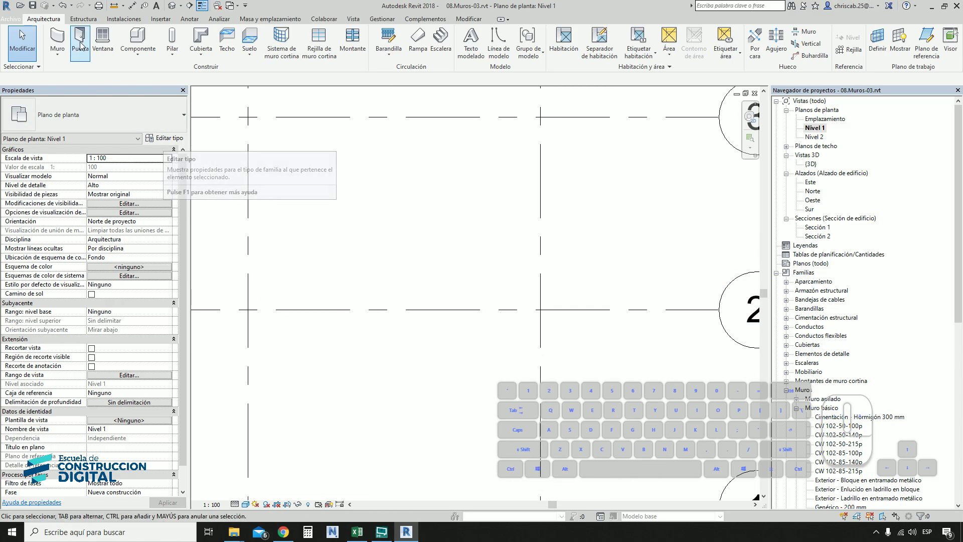
Step: Start the Wall tool again and duplicate the brick wall type from its type properties
{"action": "left_click", "coordinate": [69, 40]}
{"action": "left_click", "coordinate": [173, 140]}
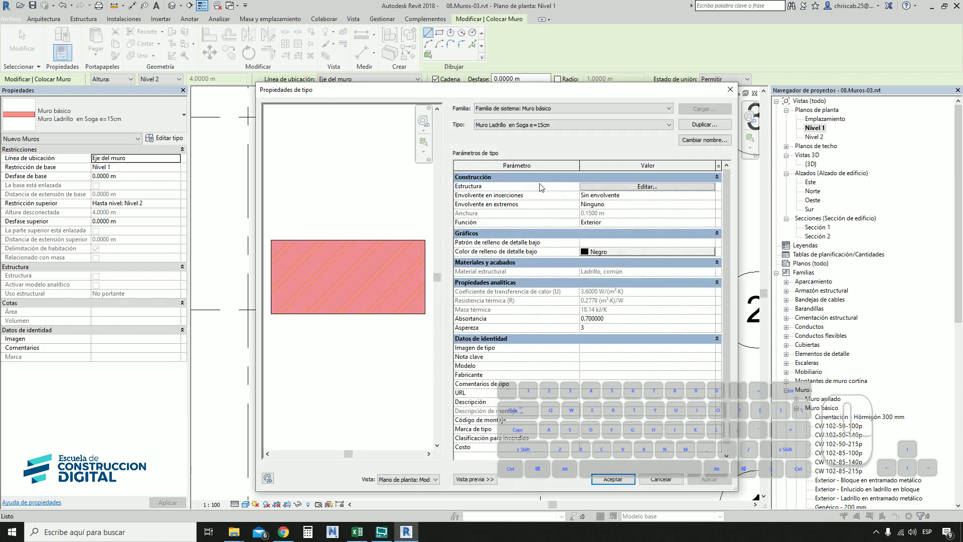
{"action": "left_click", "coordinate": [707, 127]}
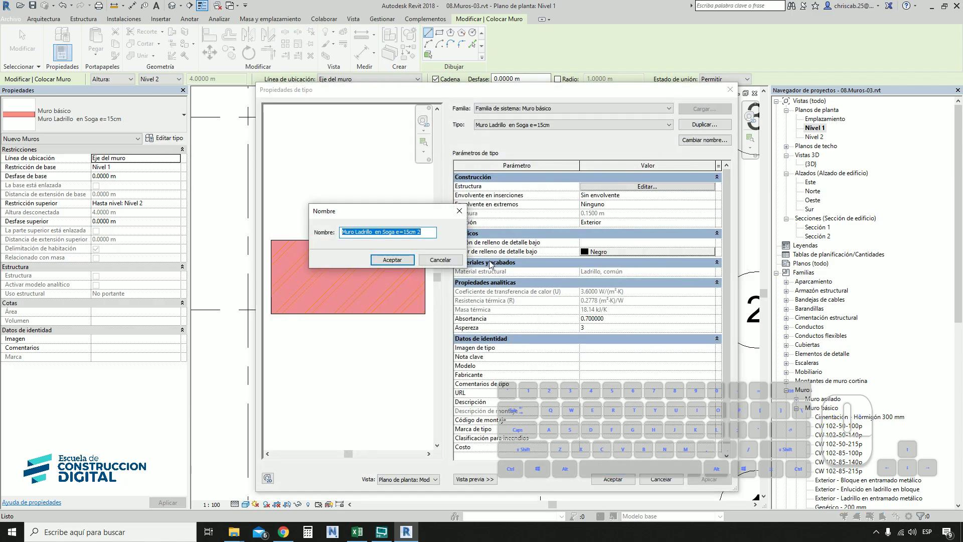
Step: Rename the copy 'Muro Ladrillo en Soga e=15cm con Tarrajeo y Pintura Dos Caras' and confirm
{"action": "key", "text": "Right"}
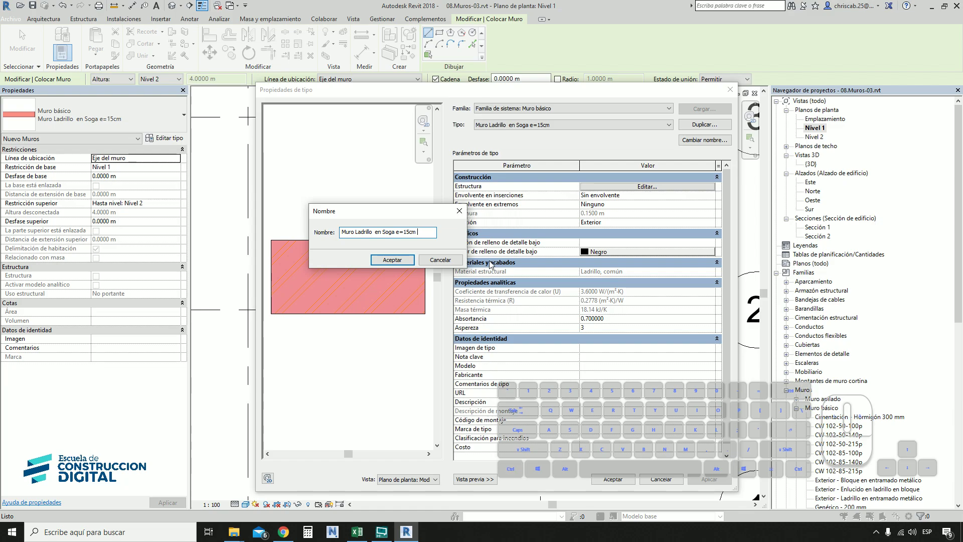
{"action": "key", "text": "space"}
{"action": "key", "text": "space"}
{"action": "key", "text": "shift+BackSpace"}
{"action": "key", "text": "BackSpace"}
{"action": "double_click", "coordinate": [494, 267]}
{"action": "key", "text": "BackSpace"}
{"action": "key", "text": "BackSpace"}
{"action": "key", "text": "space"}
{"action": "key", "text": "space"}
{"action": "key", "text": "space"}
{"action": "key", "text": "space"}
{"action": "double_click", "coordinate": [494, 266]}
{"action": "key", "text": "space"}
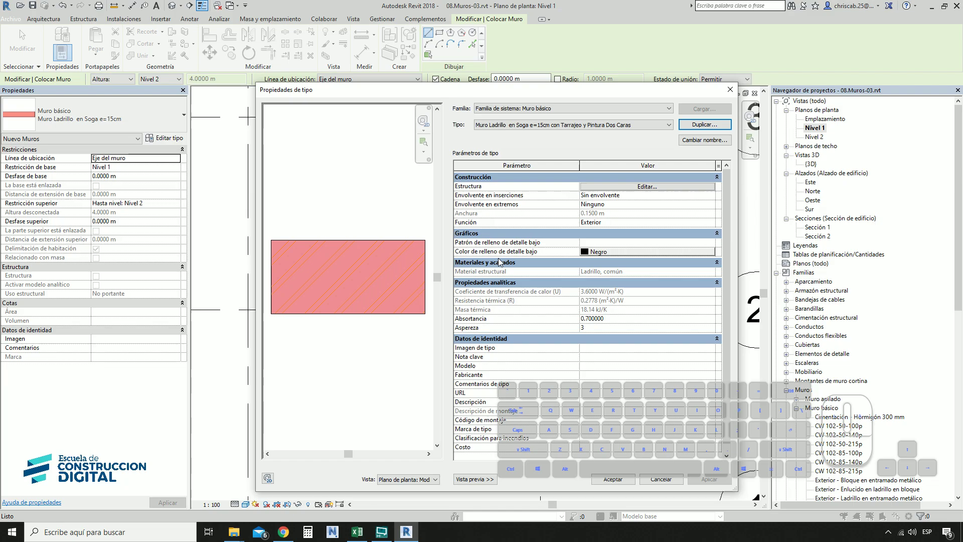
Step: Open the wall structure and insert new layers around the brick core
{"action": "left_click", "coordinate": [626, 190]}
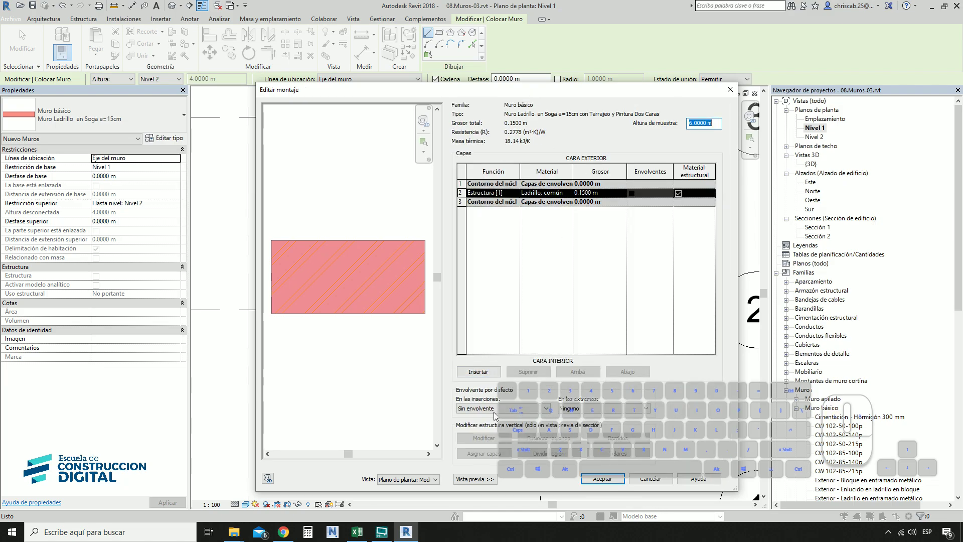
{"action": "left_click", "coordinate": [491, 380]}
{"action": "left_click", "coordinate": [493, 377]}
{"action": "left_click", "coordinate": [495, 377]}
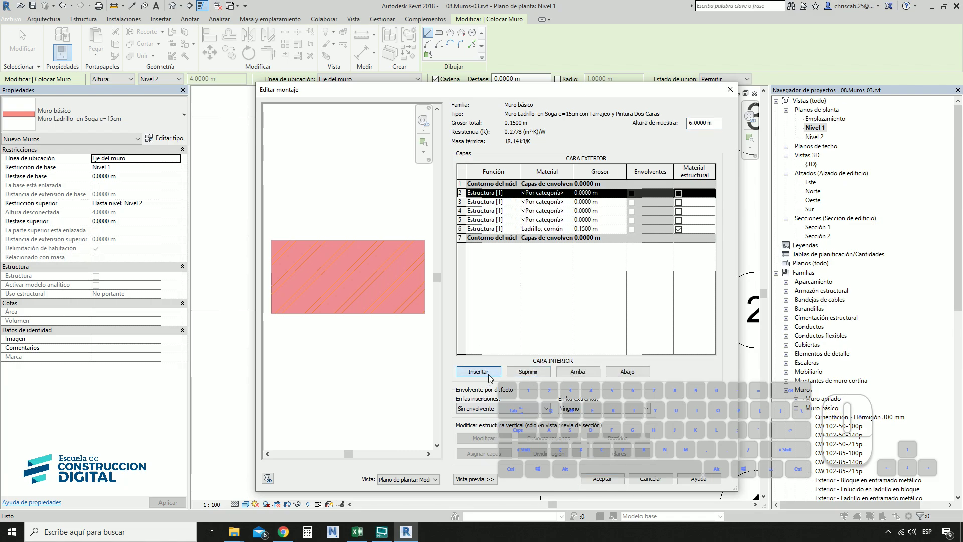
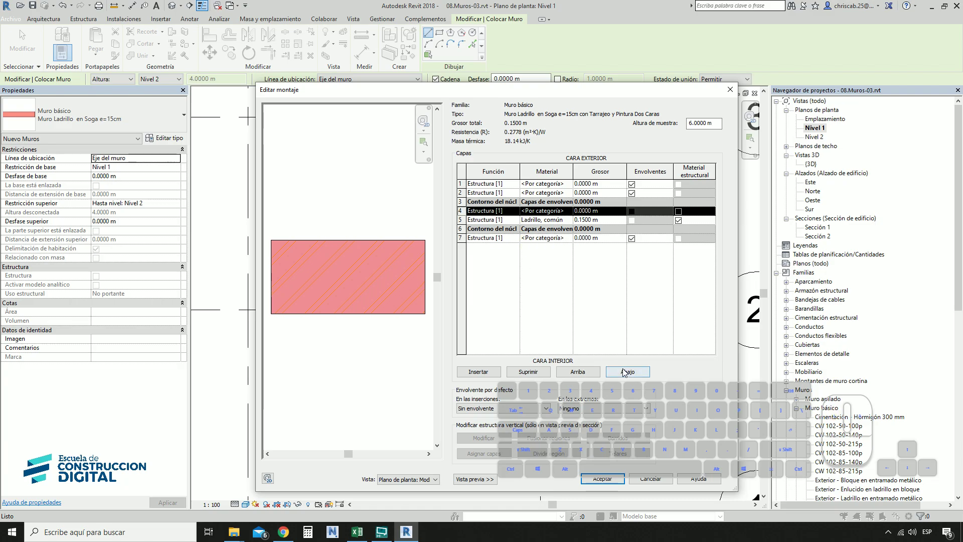
Step: Set the layer thicknesses: 0.5 cm outer, 1 cm plaster layers on each face, reduced brick core
{"action": "left_click", "coordinate": [625, 373]}
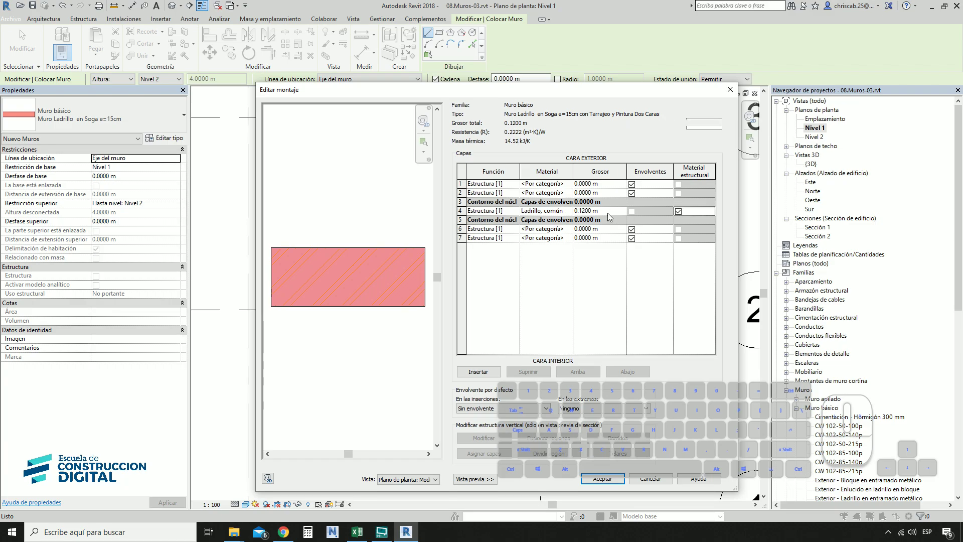
{"action": "left_click", "coordinate": [614, 215]}
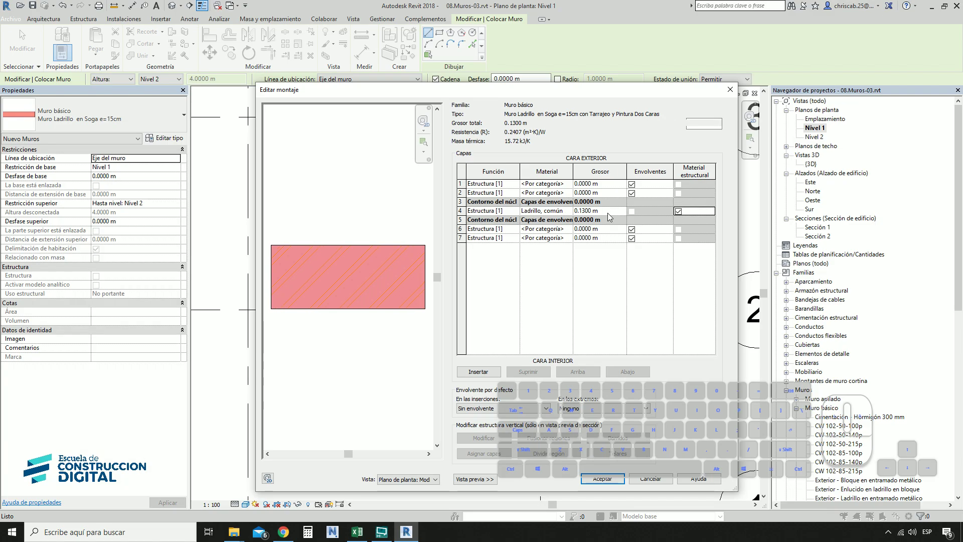
{"action": "left_click", "coordinate": [617, 195]}
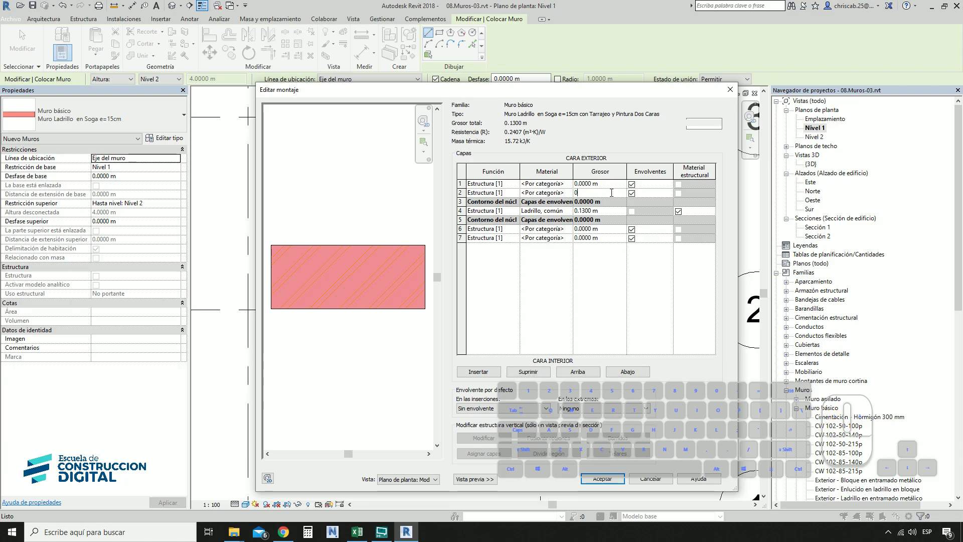
{"action": "left_click", "coordinate": [613, 232]}
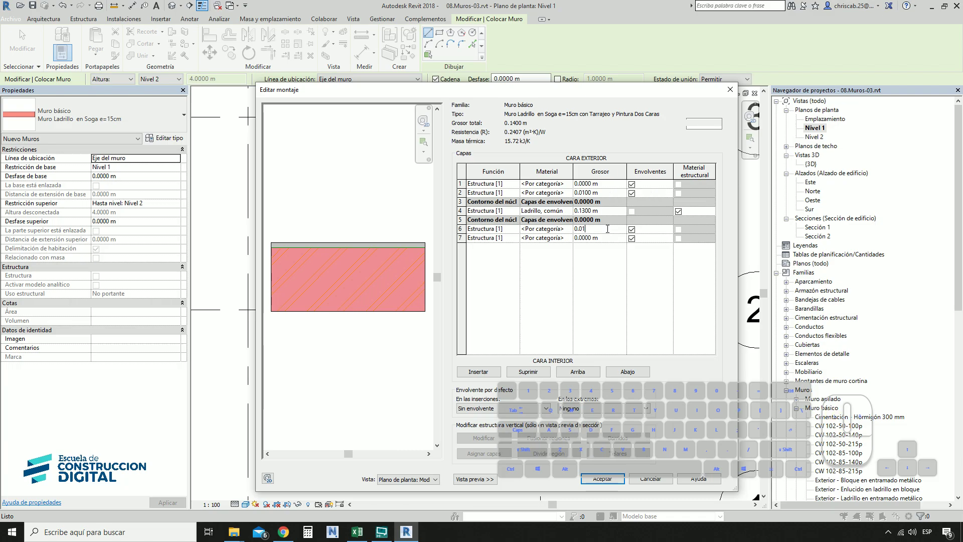
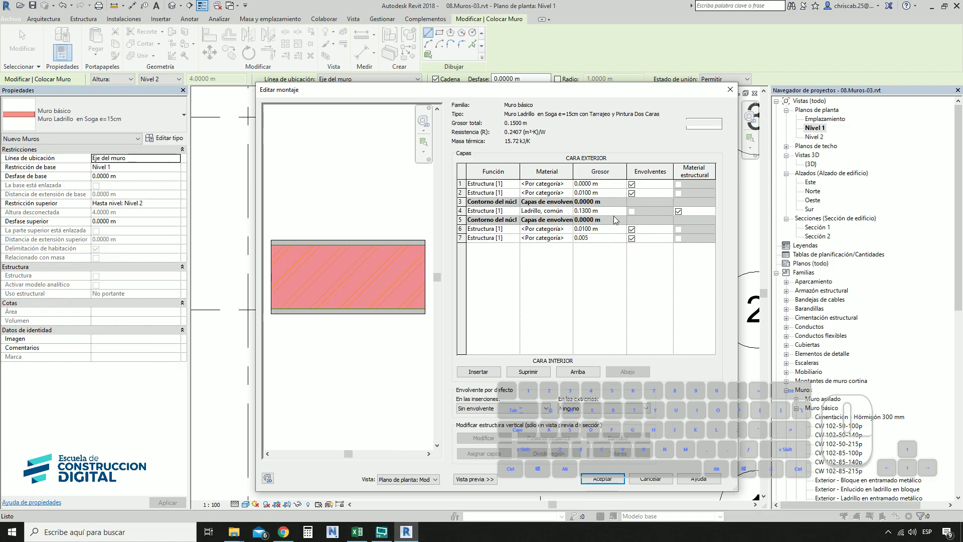
{"action": "left_click", "coordinate": [611, 186]}
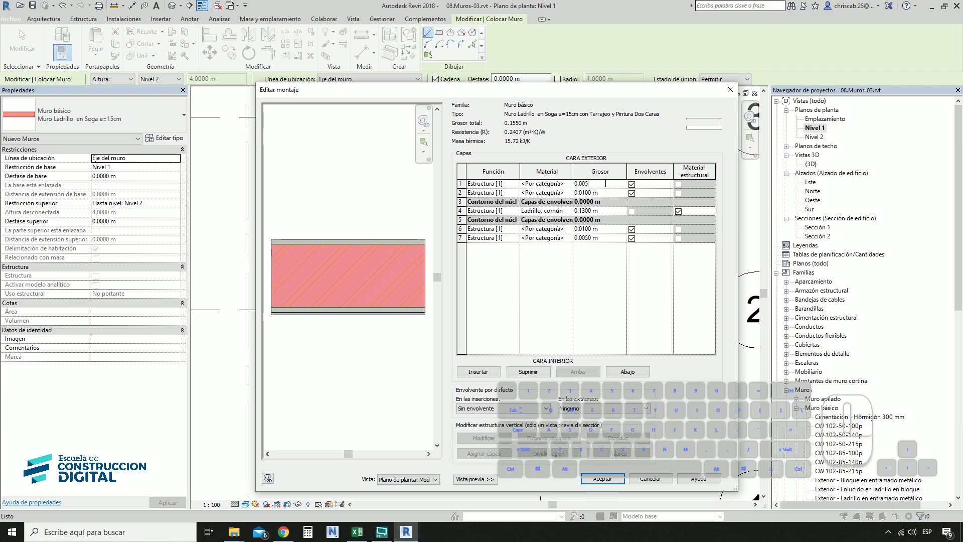
{"action": "left_click", "coordinate": [617, 195]}
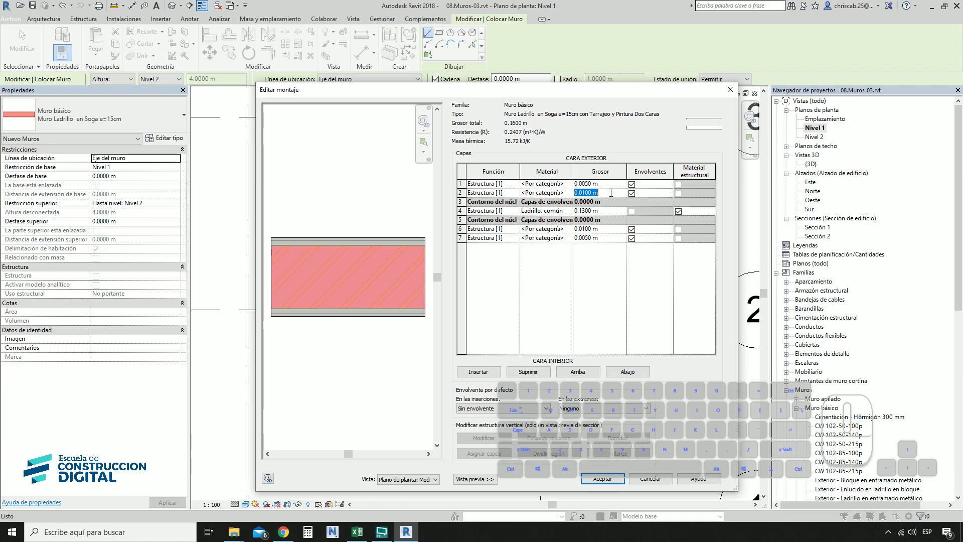
{"action": "left_click", "coordinate": [619, 217]}
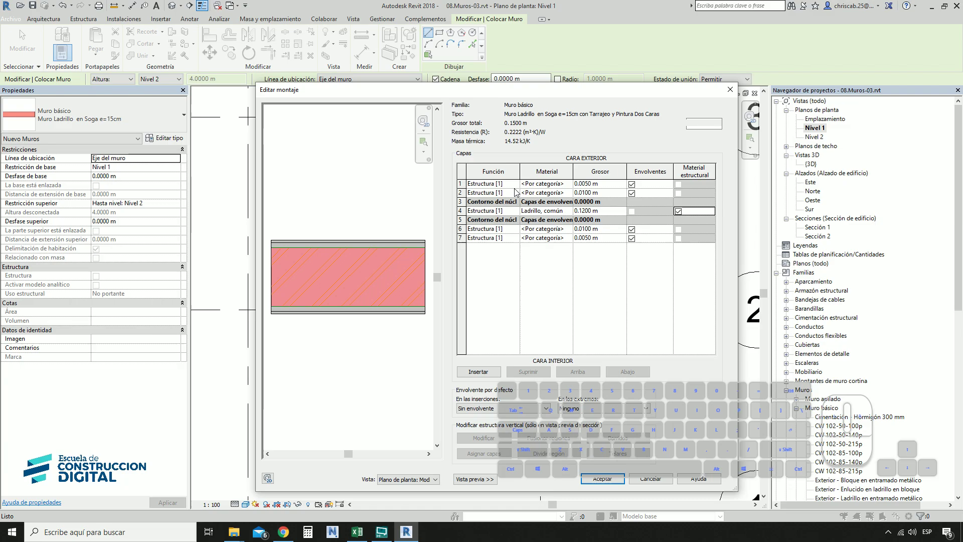
Step: Set layers 1 and 7 to Finish 2 [5] and layers 2 and 6 to Finish 1 [4]
{"action": "left_click", "coordinate": [523, 195]}
{"action": "left_click", "coordinate": [505, 228]}
{"action": "left_click", "coordinate": [524, 183]}
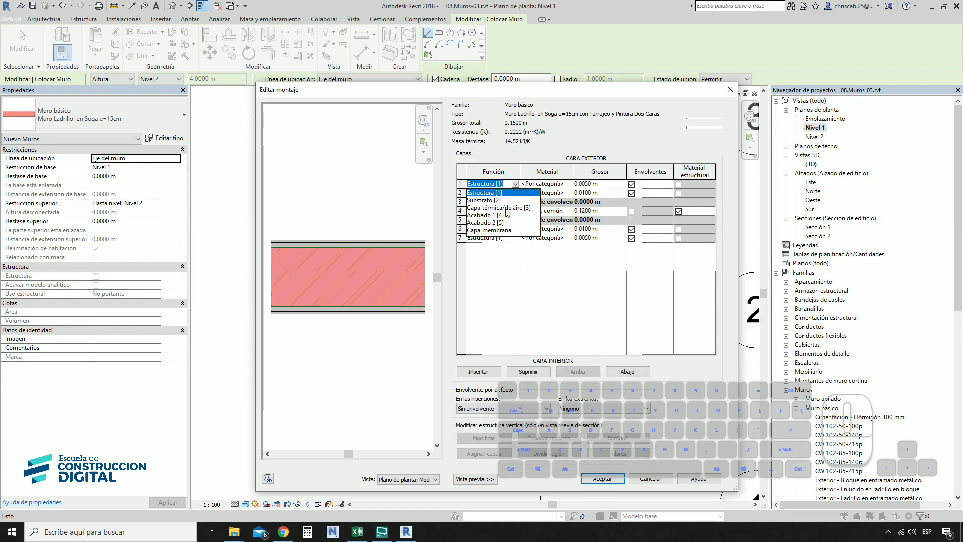
{"action": "left_click", "coordinate": [503, 229]}
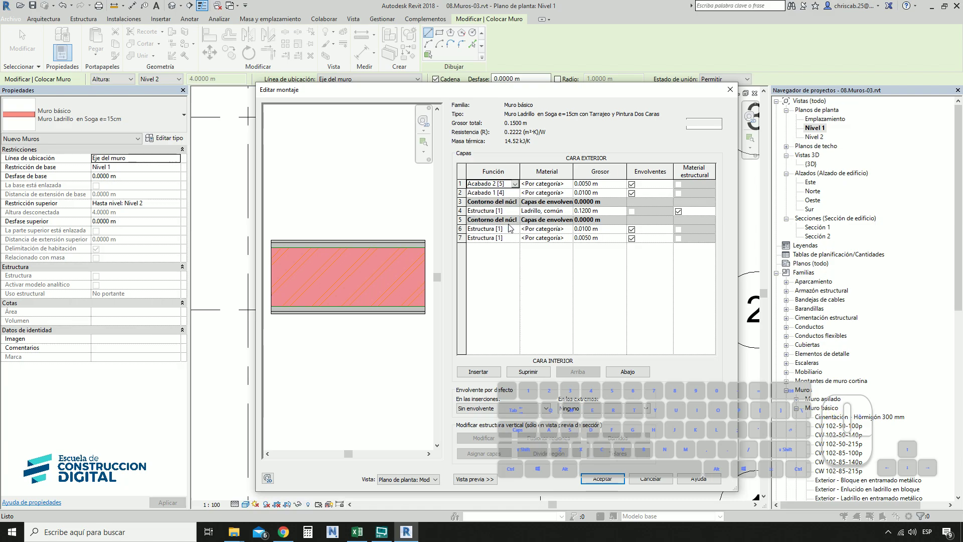
{"action": "left_click", "coordinate": [523, 232]}
{"action": "left_click", "coordinate": [508, 264]}
{"action": "left_click", "coordinate": [521, 242]}
{"action": "left_click", "coordinate": [503, 280]}
Step: Open the Material Browser for layer 2, create a new material and start renaming it
{"action": "left_click", "coordinate": [564, 292]}
{"action": "left_click", "coordinate": [577, 195]}
{"action": "left_click", "coordinate": [577, 195]}
{"action": "left_click", "coordinate": [298, 299]}
{"action": "left_click", "coordinate": [358, 185]}
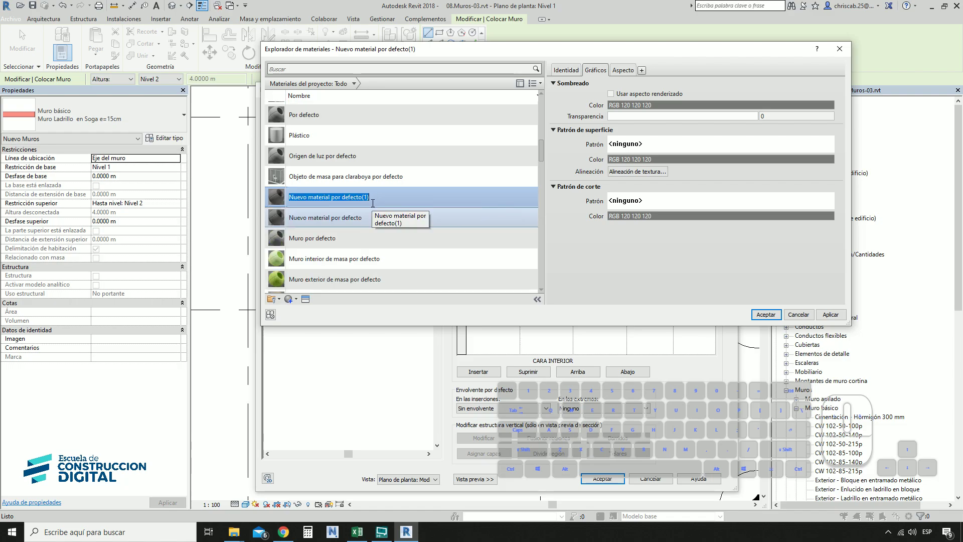
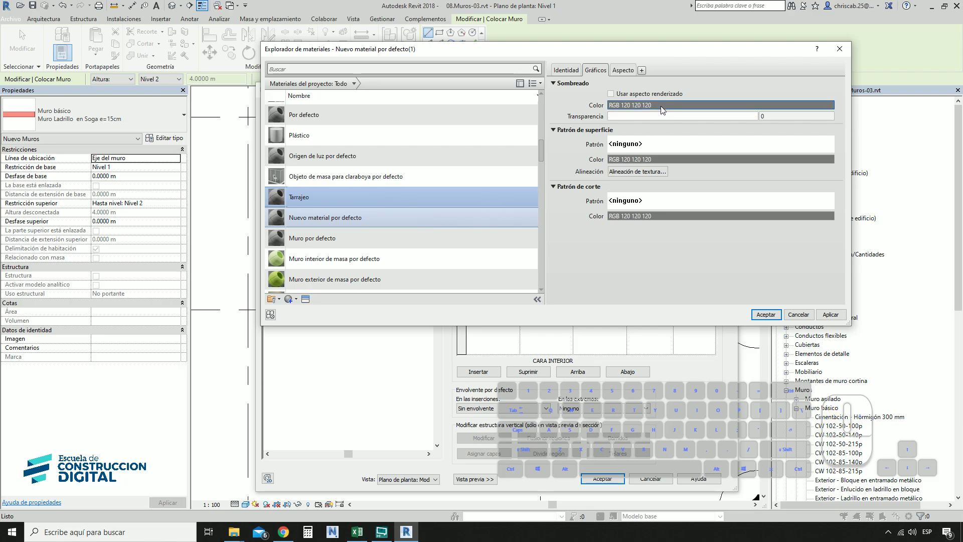
Step: Give the Tarrajeo material a light blue shading colour RGB 128-128-255 and assign it to layer 2
{"action": "left_click", "coordinate": [664, 108]}
{"action": "left_click", "coordinate": [525, 138]}
{"action": "left_click", "coordinate": [610, 275]}
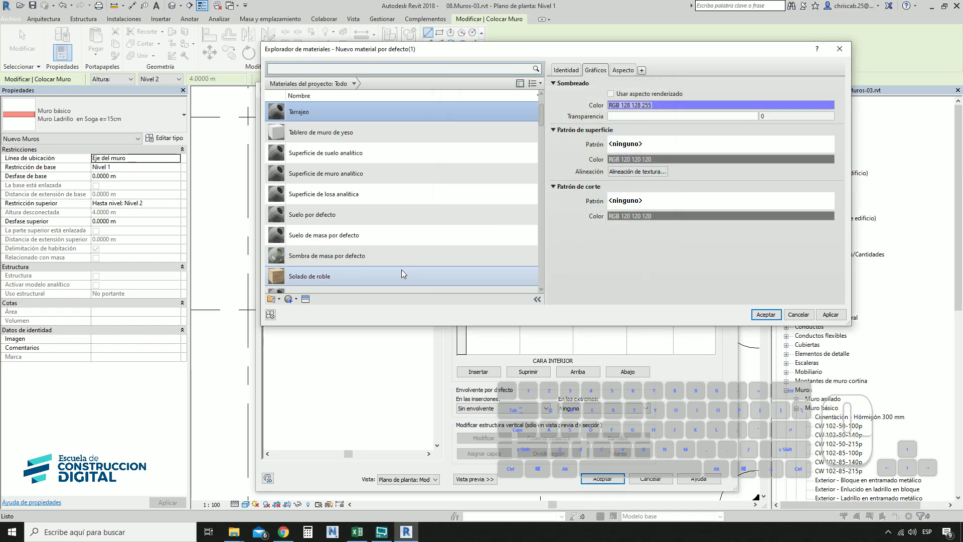
{"action": "left_click", "coordinate": [774, 316]}
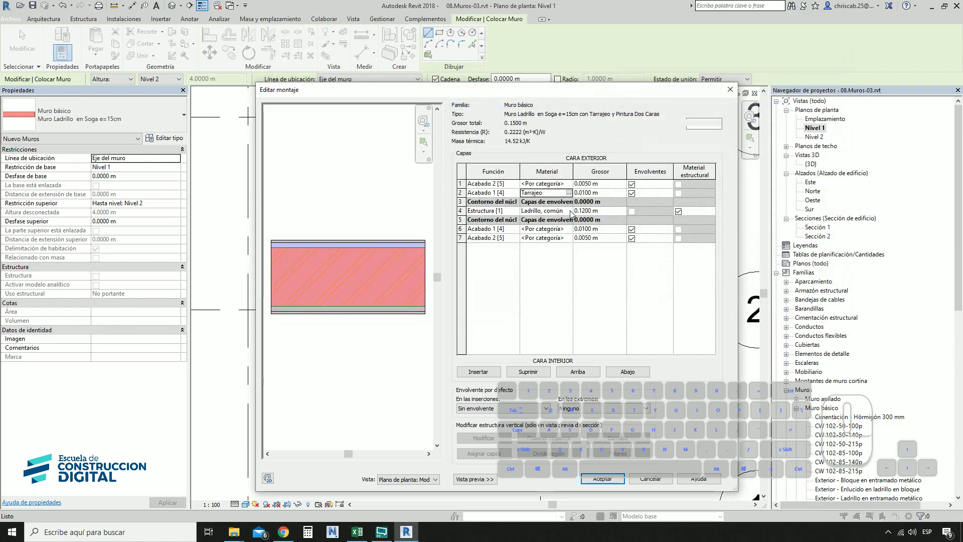
Step: Assign Tarrajeo to layer 6 as well, then select the outermost layer's material
{"action": "left_click", "coordinate": [580, 230]}
{"action": "left_click", "coordinate": [578, 231]}
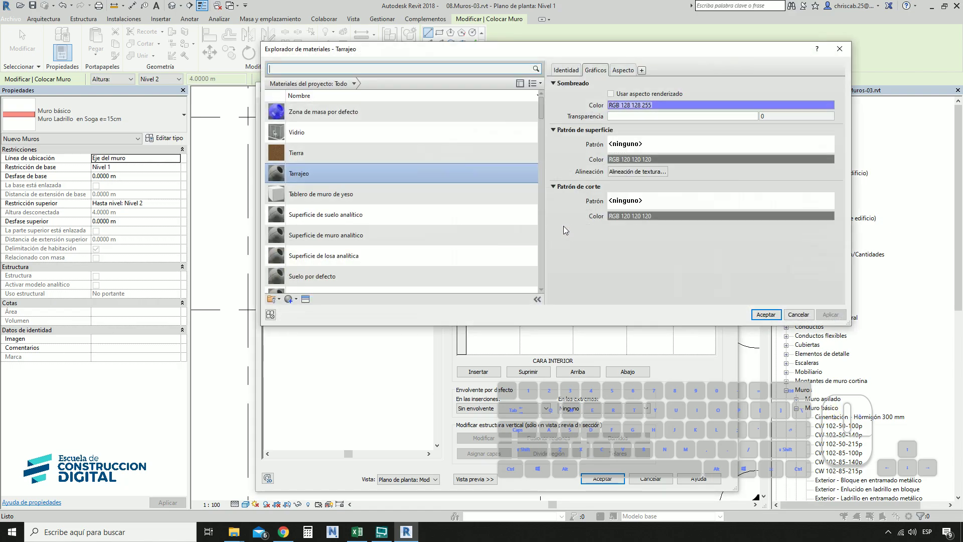
{"action": "double_click", "coordinate": [311, 175]}
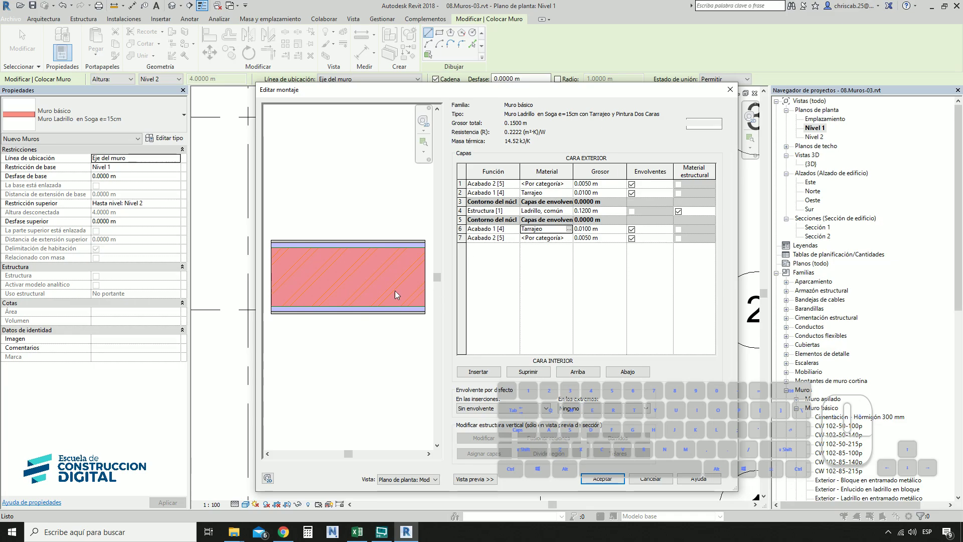
{"action": "left_click", "coordinate": [575, 188]}
Step: Create a new material for layer 1 and name it Acabado Pintura
{"action": "left_click", "coordinate": [575, 188]}
{"action": "left_click", "coordinate": [293, 302]}
{"action": "left_click", "coordinate": [314, 309]}
{"action": "scroll", "scroll_direction": "down", "scroll_amount": 3}
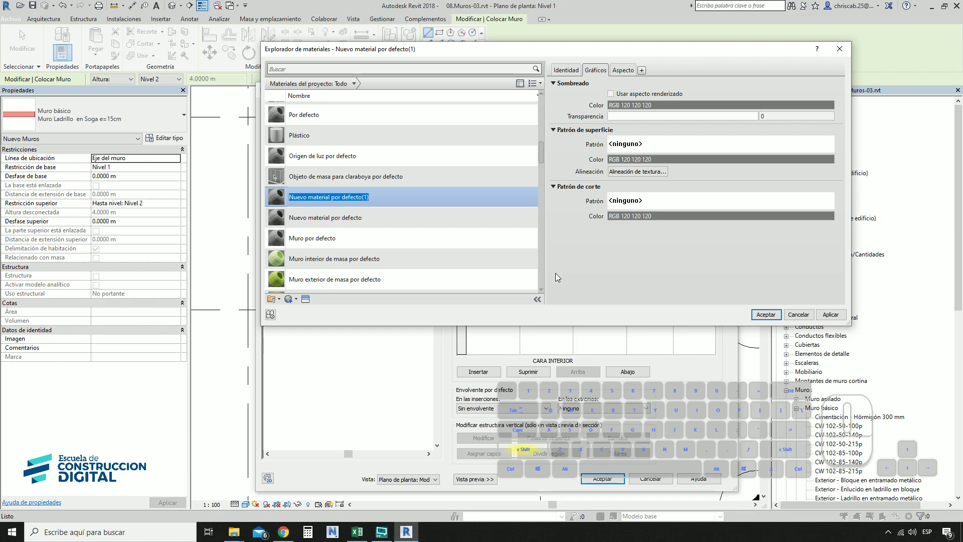
{"action": "left_click", "coordinate": [560, 279]}
{"action": "key", "text": "space"}
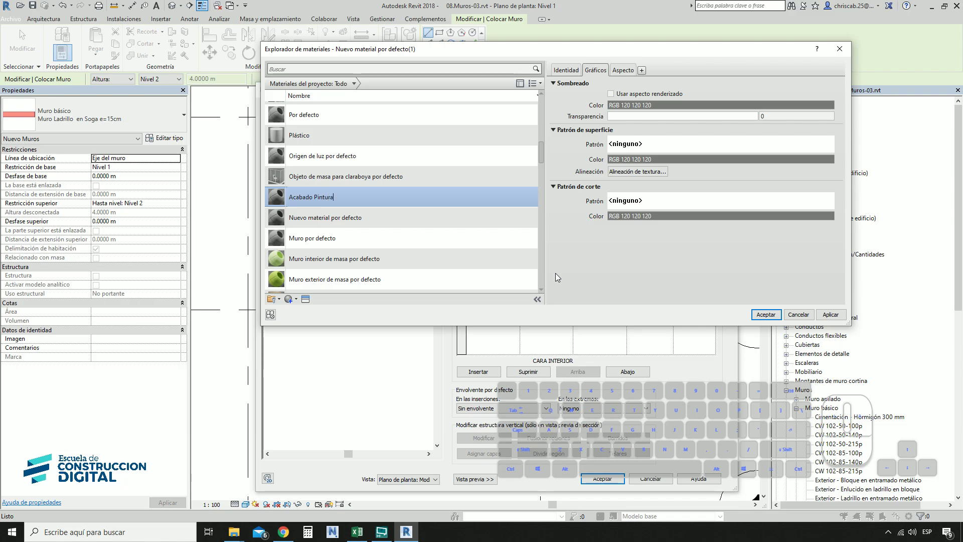
{"action": "key", "text": "Return"}
Step: Set Acabado Pintura to pale yellow RGB 255-255-204 with the Arena surface pattern and assign it to layer 1
{"action": "left_click", "coordinate": [672, 112]}
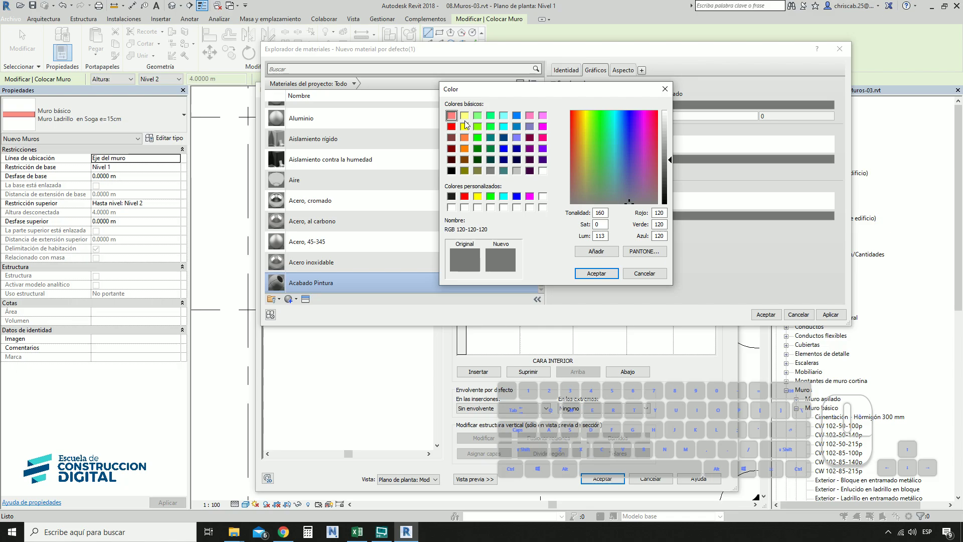
{"action": "left_click", "coordinate": [471, 123]}
{"action": "left_click", "coordinate": [471, 119]}
{"action": "left_click_drag", "start_coordinate": [679, 136], "coordinate": [676, 110]}
{"action": "double_click", "coordinate": [673, 126]}
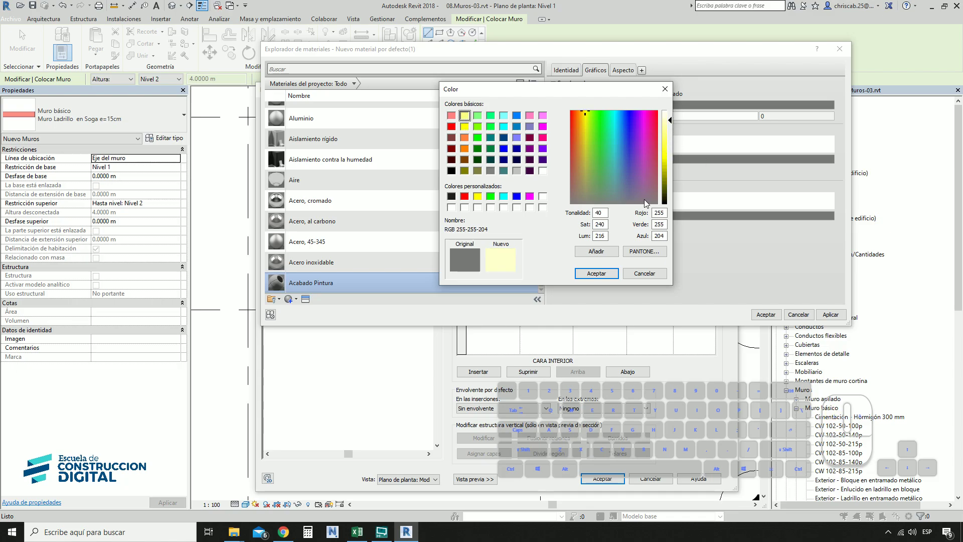
{"action": "left_click", "coordinate": [617, 270]}
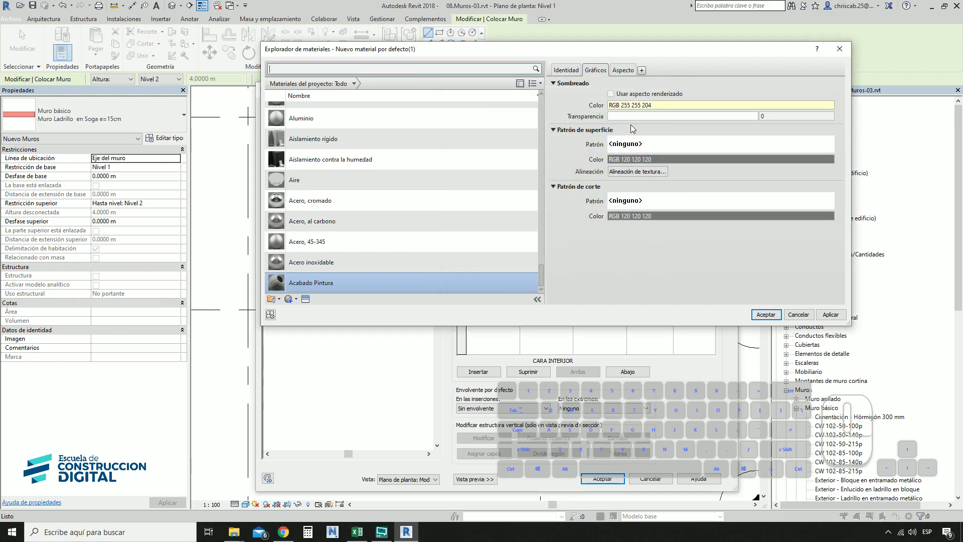
{"action": "left_click", "coordinate": [638, 147]}
{"action": "left_click", "coordinate": [578, 239]}
{"action": "left_click_drag", "start_coordinate": [635, 501], "coordinate": [639, 462]}
{"action": "left_click", "coordinate": [765, 317]}
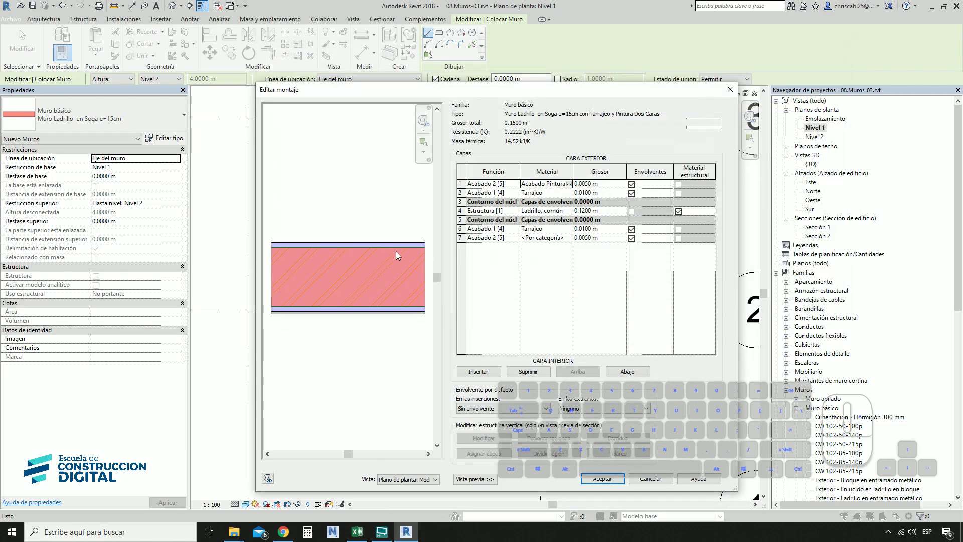
Step: Assign Acabado Pintura to layer 7
{"action": "left_click", "coordinate": [578, 241]}
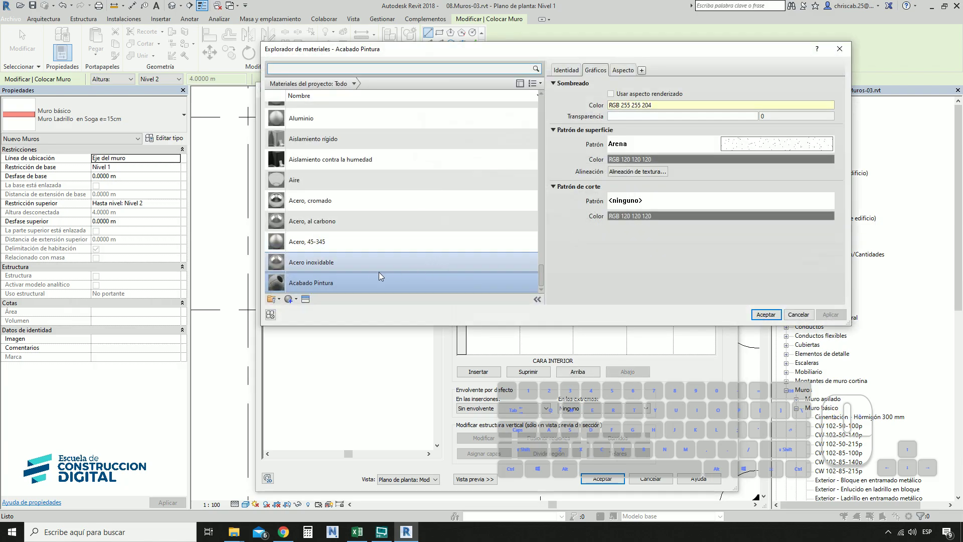
{"action": "double_click", "coordinate": [357, 284]}
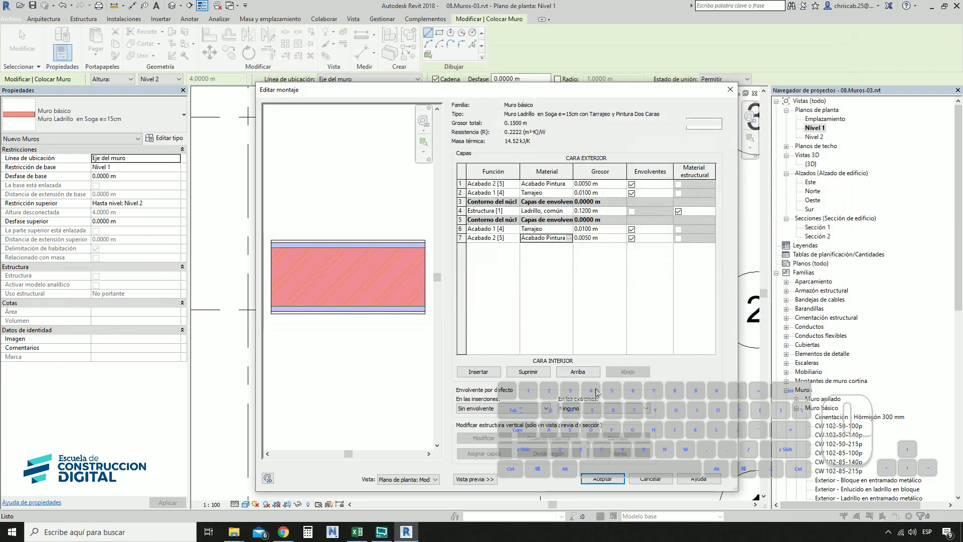
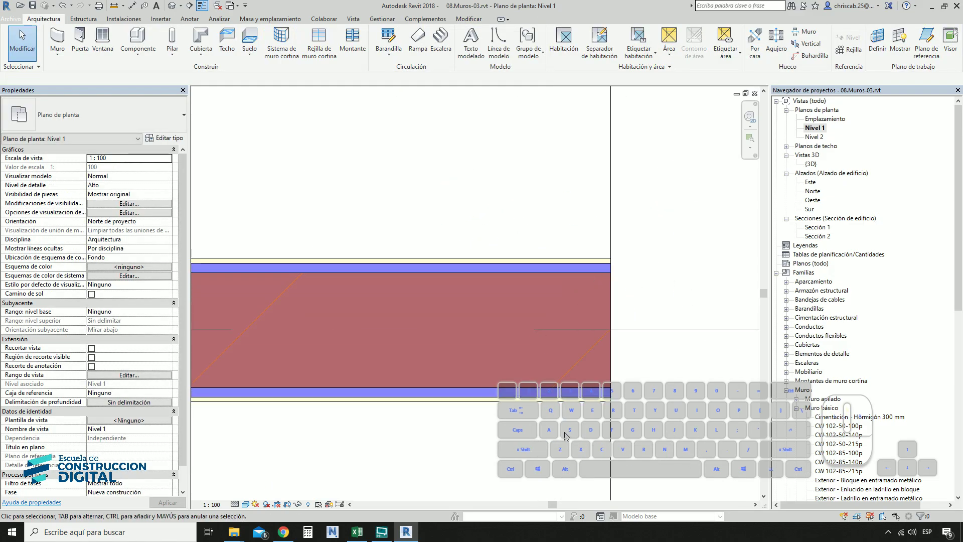
Step: Toggle the Nivel 1 detail level from coarse back to fine to show the wall layers
{"action": "left_click", "coordinate": [240, 508]}
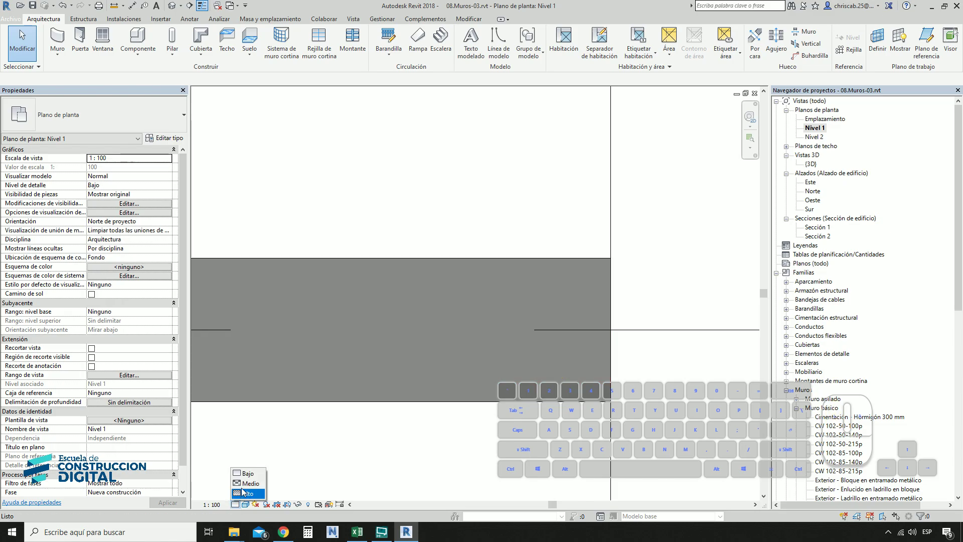
{"action": "left_click", "coordinate": [242, 508]}
{"action": "left_click", "coordinate": [246, 500]}
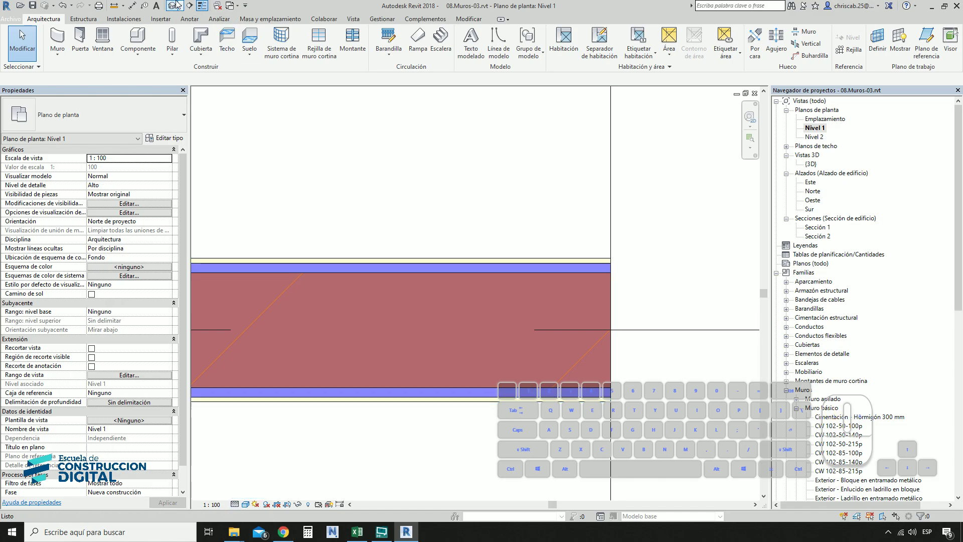
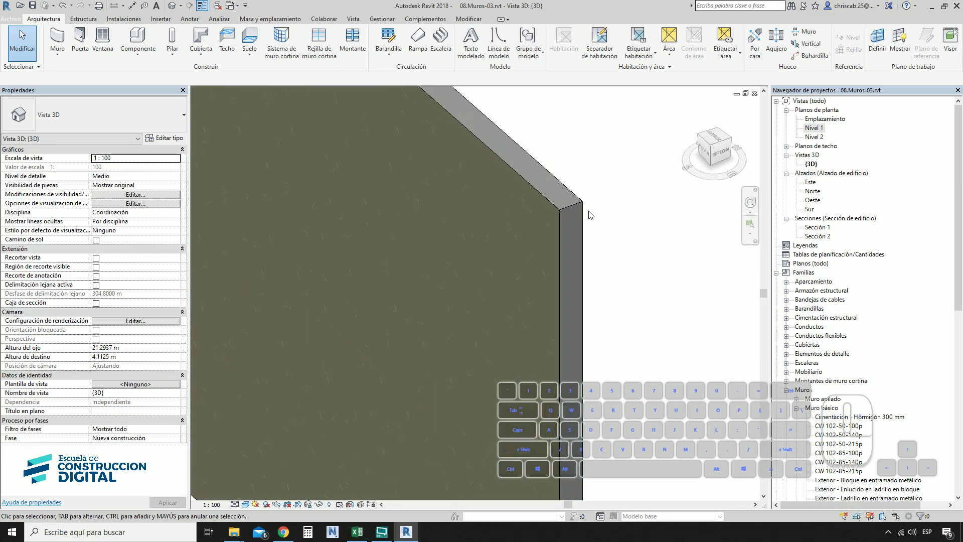
Step: Review the plastered brick wall in the {3D} view, return to Nivel 1 and select the wall
{"action": "double_click", "coordinate": [623, 237]}
{"action": "left_click_drag", "start_coordinate": [623, 241], "coordinate": [652, 284]}
{"action": "middle_click", "coordinate": [669, 309]}
{"action": "scroll", "scroll_direction": "up", "scroll_amount": 3}
{"action": "left_click", "coordinate": [824, 125]}
{"action": "double_click", "coordinate": [823, 128]}
{"action": "middle_click", "coordinate": [600, 333]}
{"action": "left_click", "coordinate": [483, 220]}
{"action": "left_click", "coordinate": [169, 143]}
Step: Set Envolvente en extremos to Exterior in the wall type properties and accept
{"action": "left_click", "coordinate": [562, 98]}
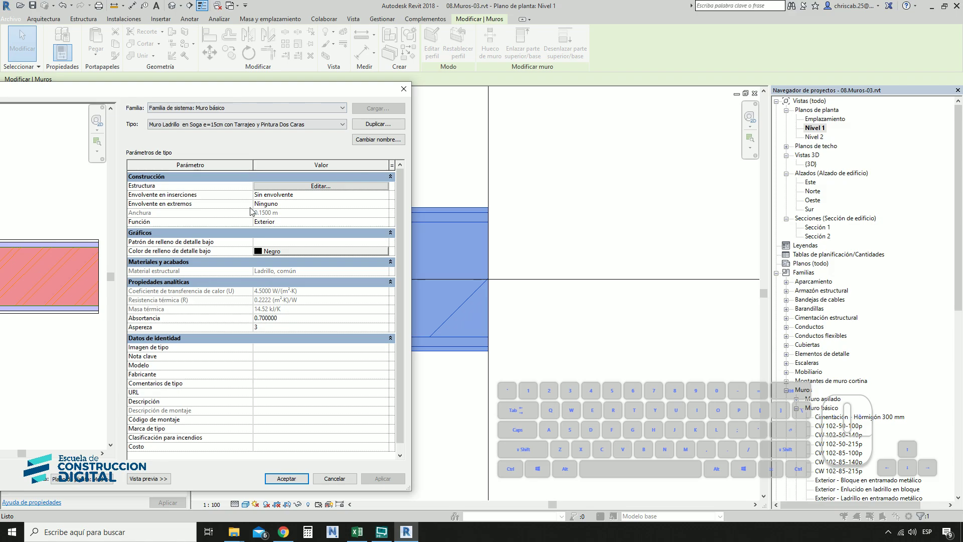
{"action": "left_click", "coordinate": [283, 207]}
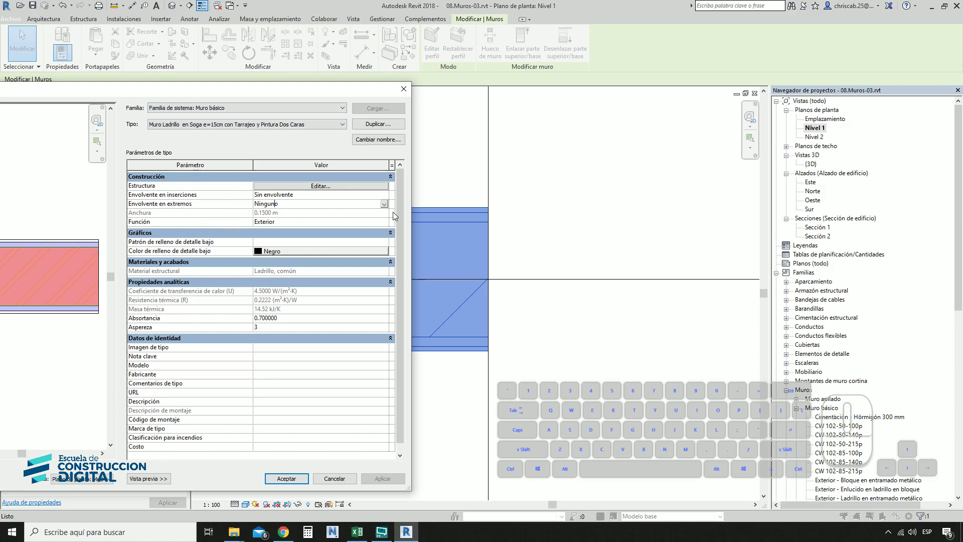
{"action": "left_click", "coordinate": [390, 206]}
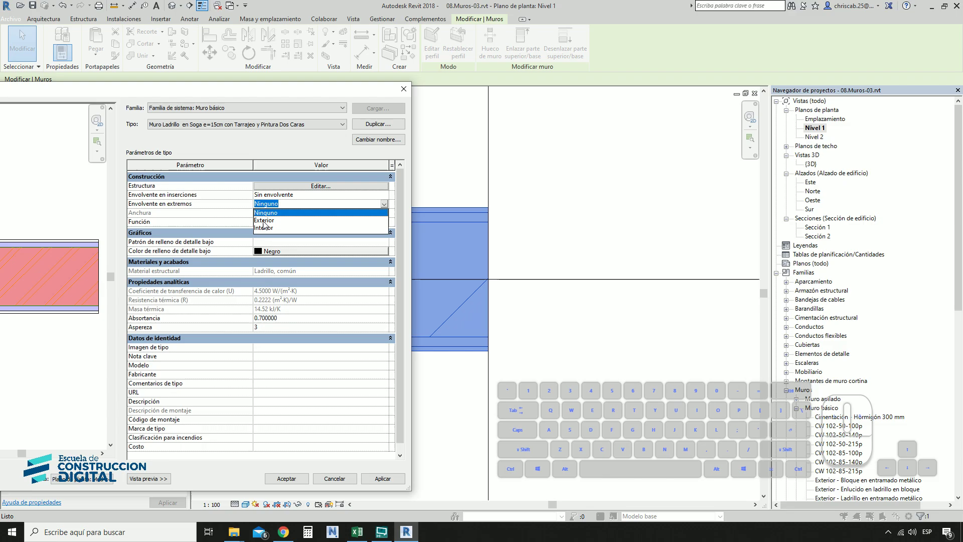
{"action": "left_click", "coordinate": [270, 223]}
{"action": "left_click", "coordinate": [400, 482]}
{"action": "left_click", "coordinate": [590, 242]}
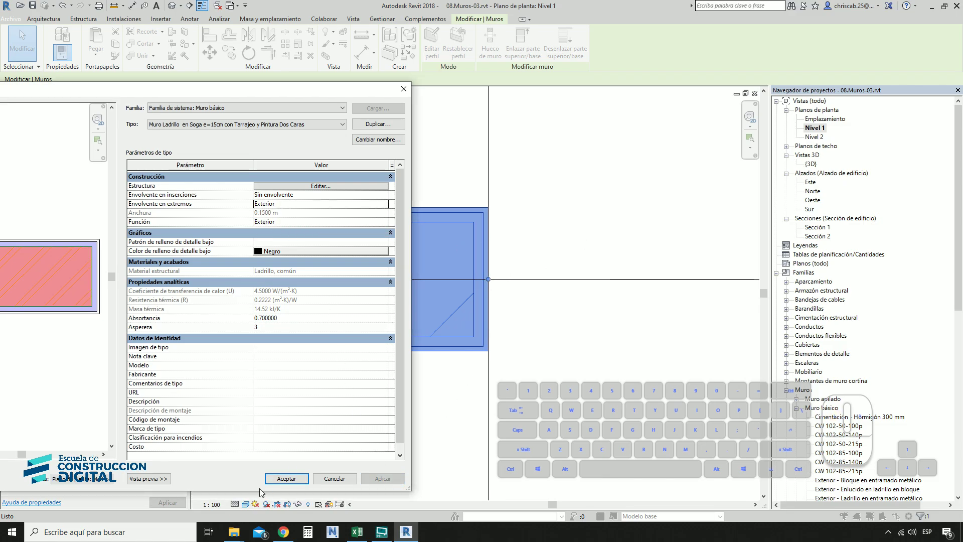
{"action": "left_click", "coordinate": [293, 482]}
Step: Zoom around the Nivel 1 plan beside the plastered brick wall
{"action": "left_click", "coordinate": [597, 373]}
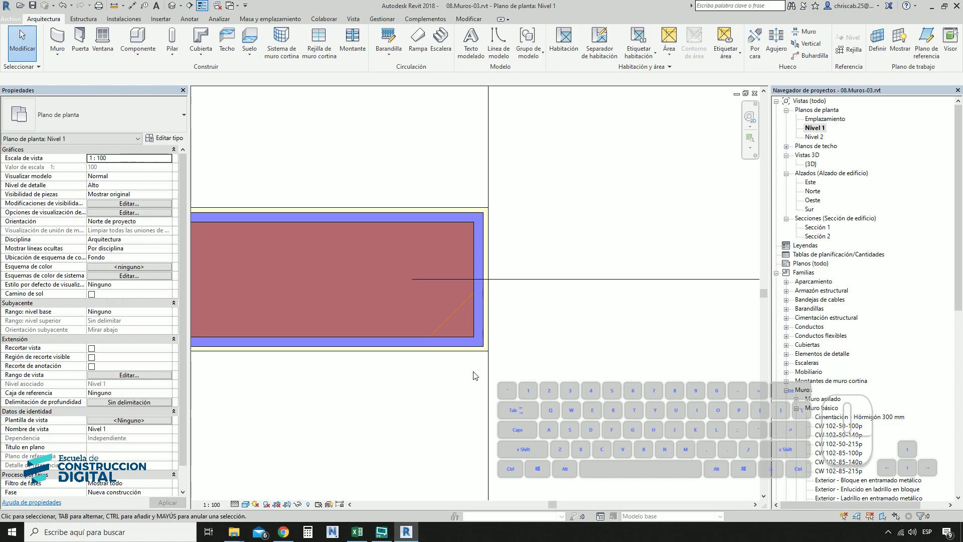
{"action": "scroll", "scroll_direction": "up", "scroll_amount": 3}
{"action": "scroll", "scroll_direction": "down", "scroll_amount": 3}
{"action": "scroll", "scroll_direction": "up", "scroll_amount": 3}
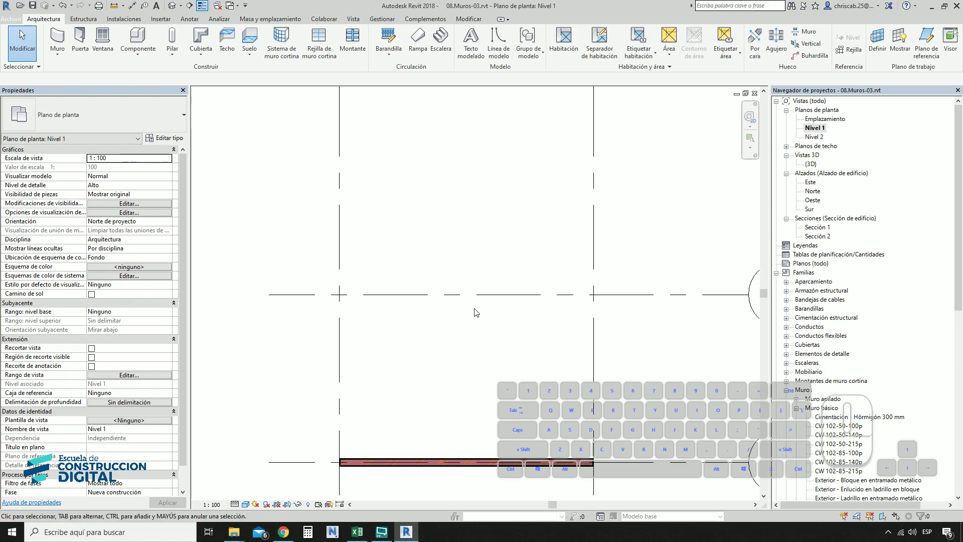
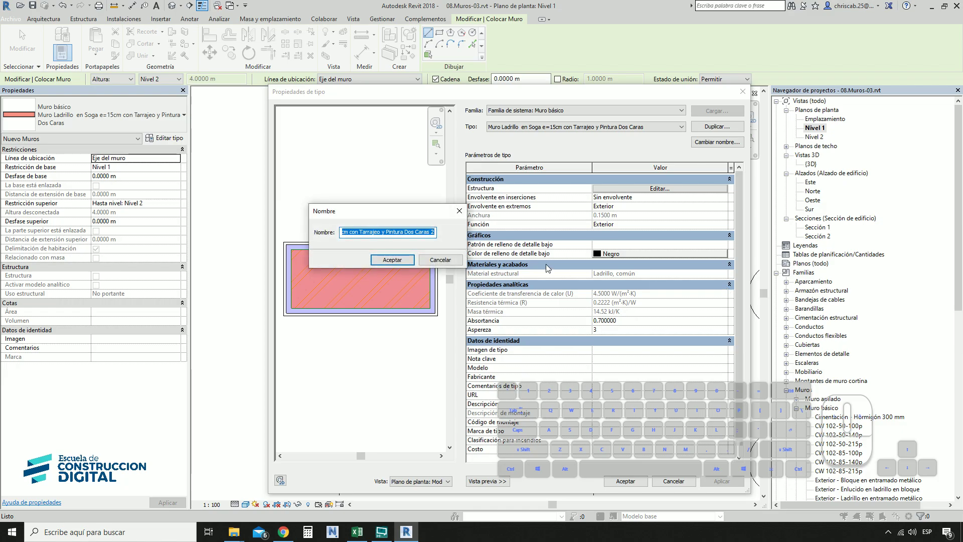
Step: Select the finish part of the duplicated wall type's name for rewriting
{"action": "key", "text": "Right"}
{"action": "key", "text": "ctrl+shift+Left"}
{"action": "key", "text": "ctrl+shift+Left"}
{"action": "key", "text": "ctrl+shift+Left"}
{"action": "key", "text": "ctrl+shift+Left"}
{"action": "key", "text": "ctrl+shift+Left"}
{"action": "left_click", "coordinate": [551, 270]}
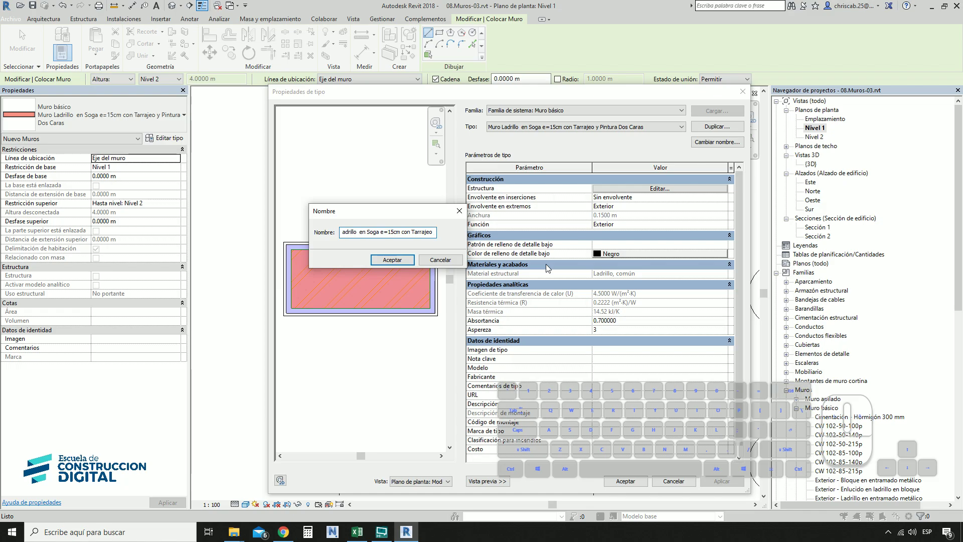
{"action": "left_click", "coordinate": [551, 269]}
{"action": "double_click", "coordinate": [551, 270]}
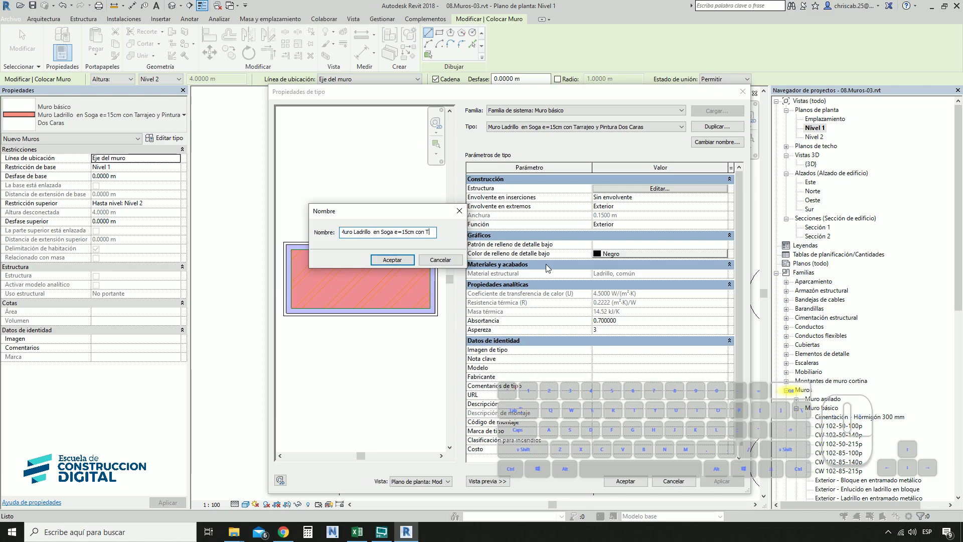
Step: Rename the type 'Muro Ladrillo en Soga e=15cm con T/P // TR-Ceramico' and confirm
{"action": "key", "text": "shift+7"}
{"action": "key", "text": "shift+p"}
{"action": "key", "text": "space"}
{"action": "key", "text": "shift+7"}
{"action": "key", "text": "shift+7"}
{"action": "key", "text": "space"}
{"action": "key", "text": "shift+t"}
{"action": "key", "text": "shift+r"}
{"action": "key", "text": "-"}
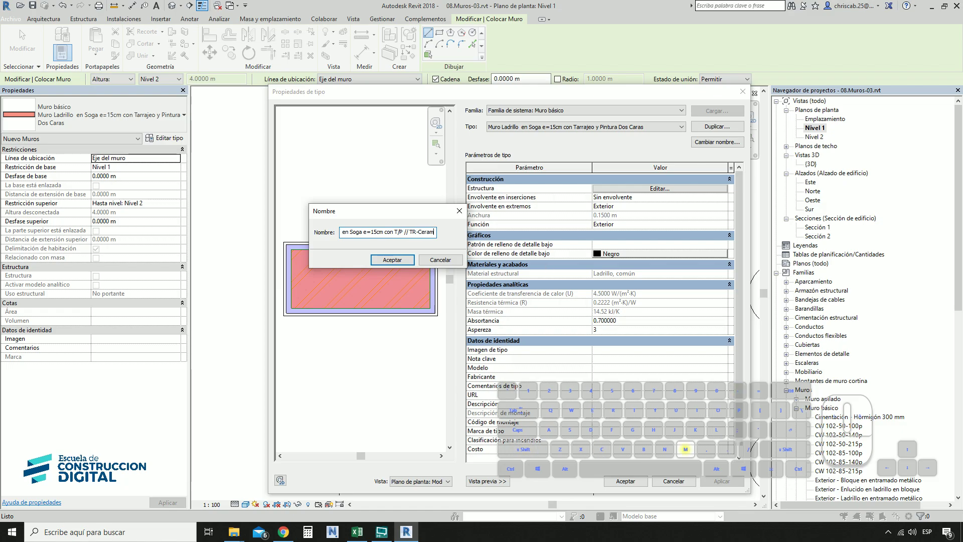
{"action": "key", "text": "Return"}
Step: Open the structure, duplicate Tarrajeo as green Tarrajeo Rayado and assign it to layer 6
{"action": "left_click", "coordinate": [631, 194]}
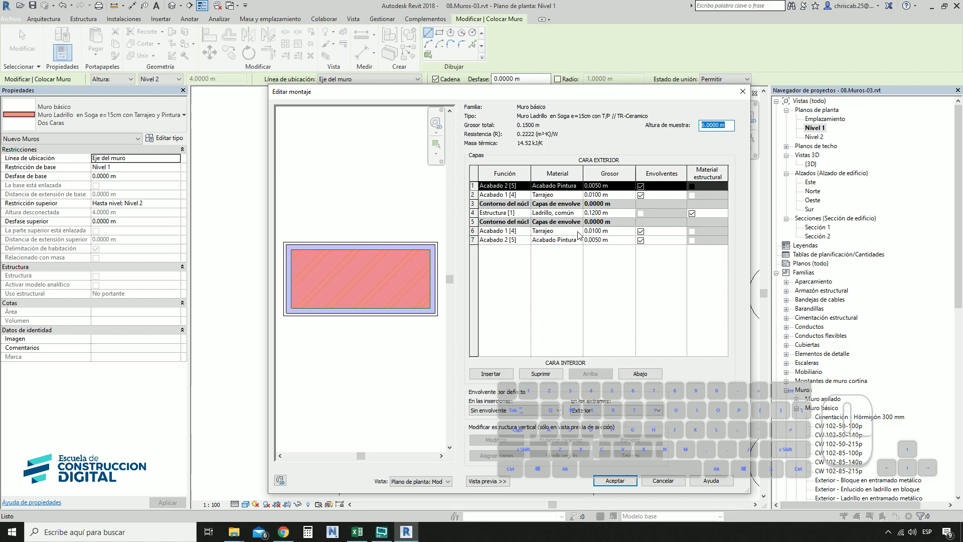
{"action": "left_click", "coordinate": [584, 234]}
{"action": "left_click", "coordinate": [301, 174]}
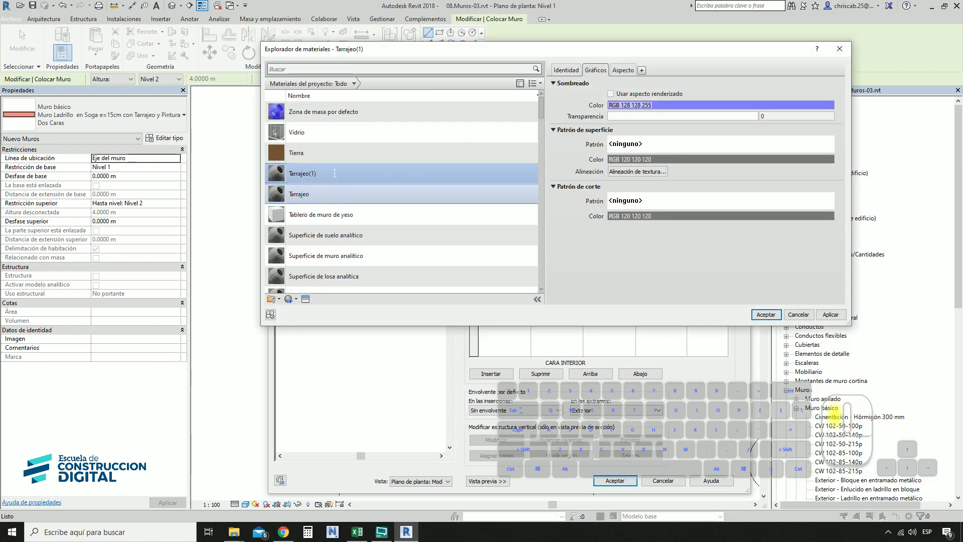
{"action": "key", "text": "shift+Right"}
{"action": "key", "text": "space"}
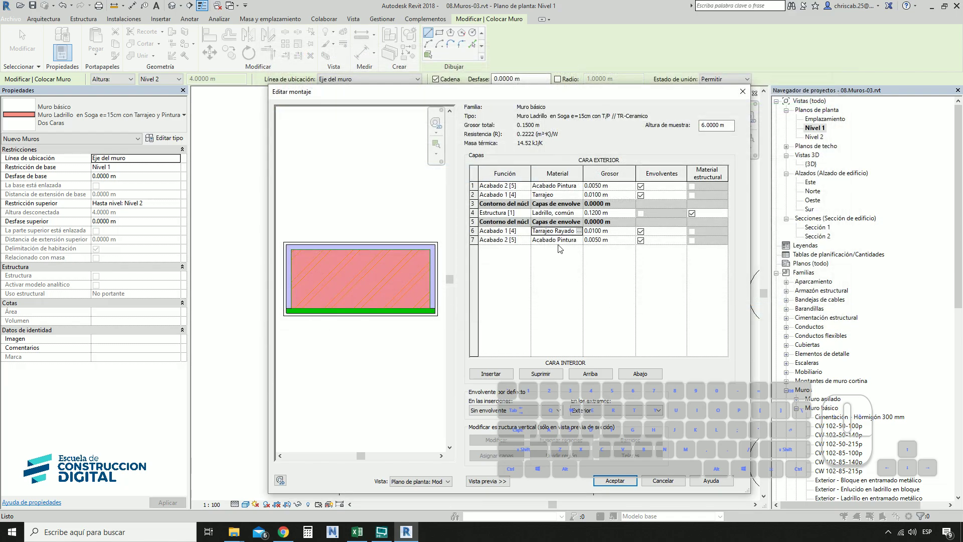
Step: Open layer 7's material and duplicate Acabado Pintura
{"action": "left_click", "coordinate": [585, 245]}
{"action": "middle_click", "coordinate": [344, 288]}
{"action": "left_click", "coordinate": [374, 308]}
Step: Rename the copied material to Acabado Ceramico and set its shading colour to cyan (RGB 128 255 255)
{"action": "double_click", "coordinate": [20, 34]}
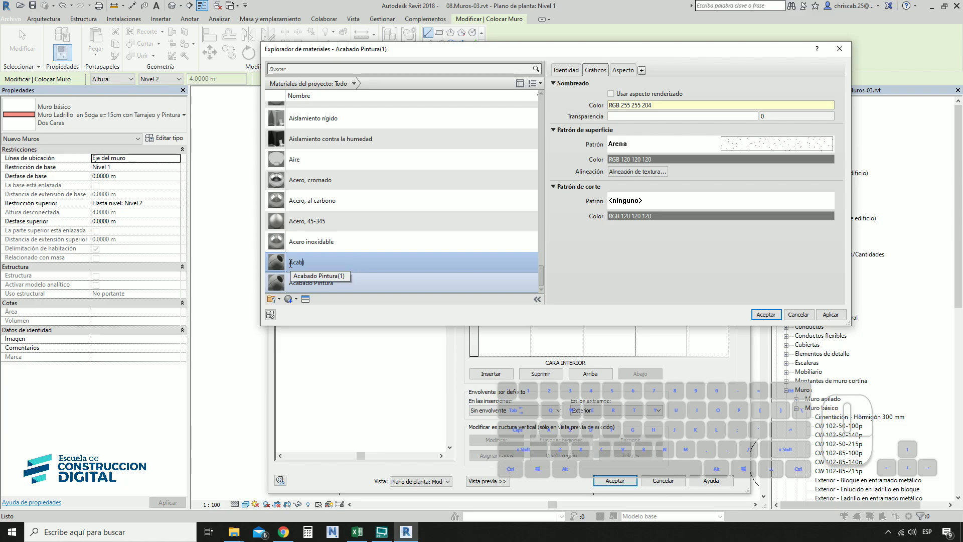
{"action": "key", "text": "space"}
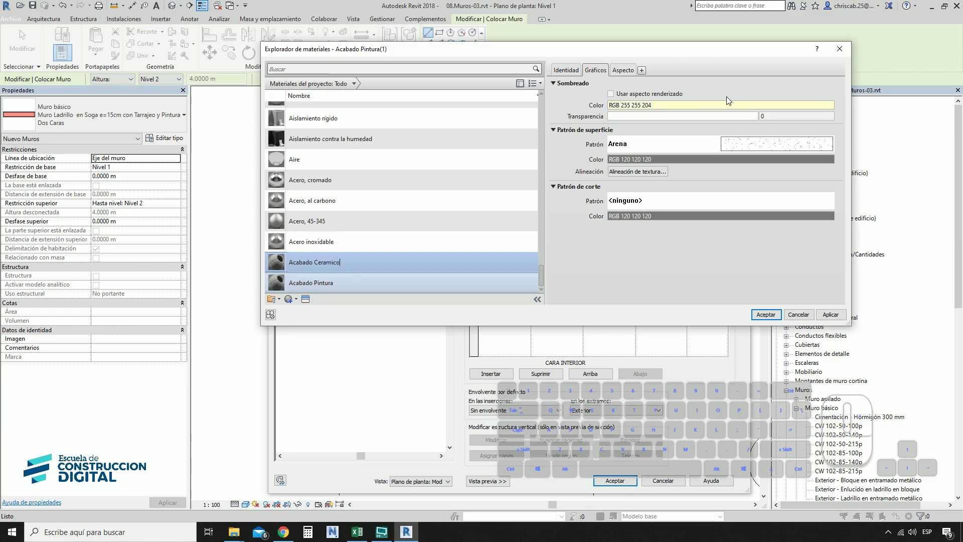
{"action": "left_click", "coordinate": [729, 110]}
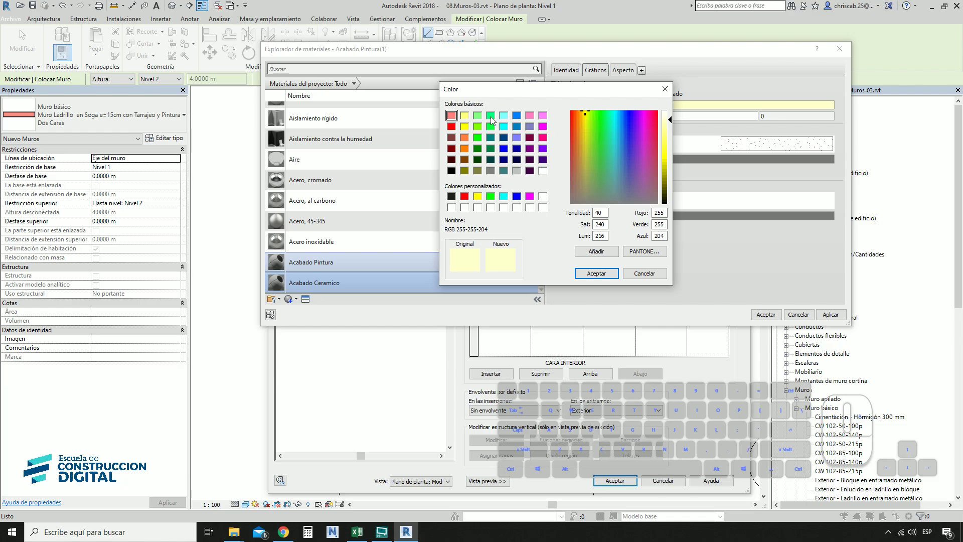
{"action": "left_click", "coordinate": [505, 120]}
{"action": "left_click", "coordinate": [607, 274]}
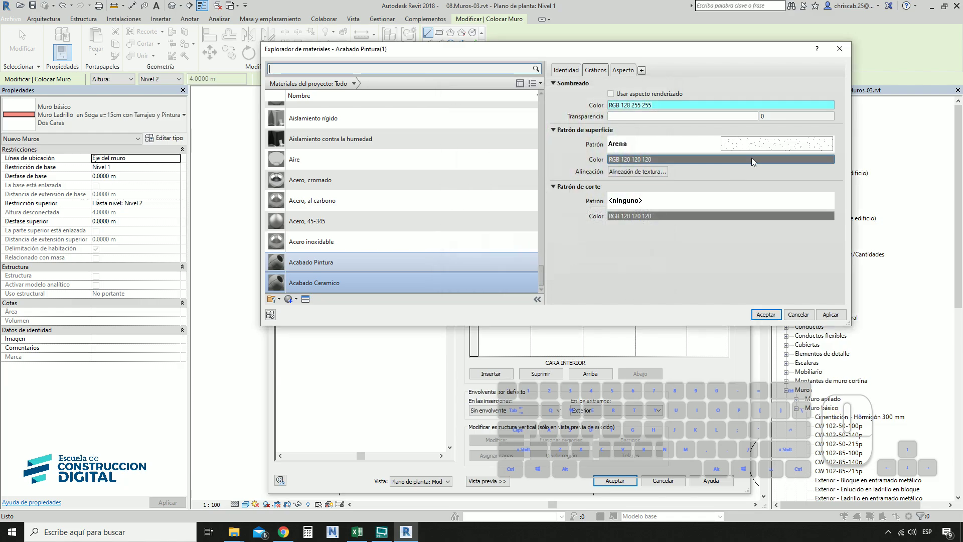
Step: Choose Sombreado de líneas cruzadas as the material's surface pattern
{"action": "left_click", "coordinate": [763, 146]}
{"action": "left_click", "coordinate": [625, 343]}
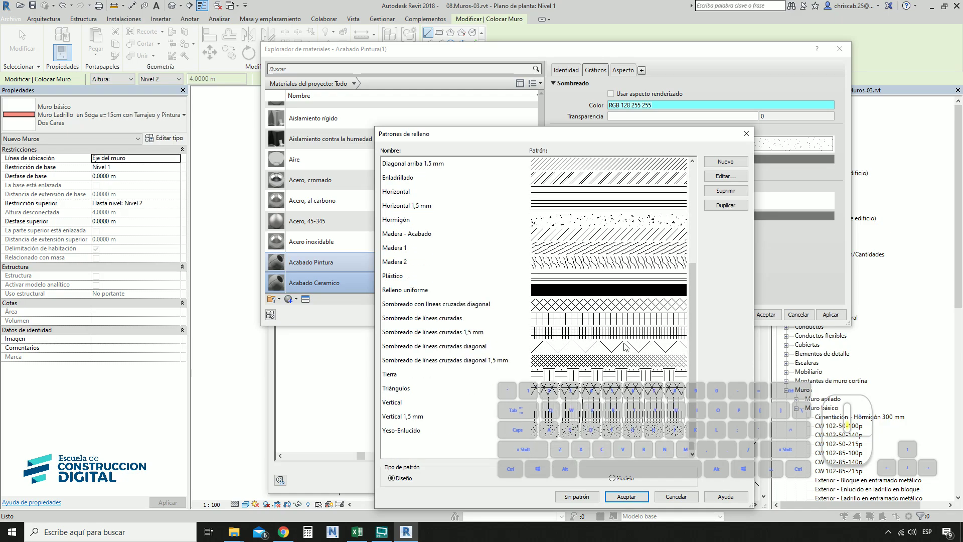
{"action": "left_click", "coordinate": [511, 324]}
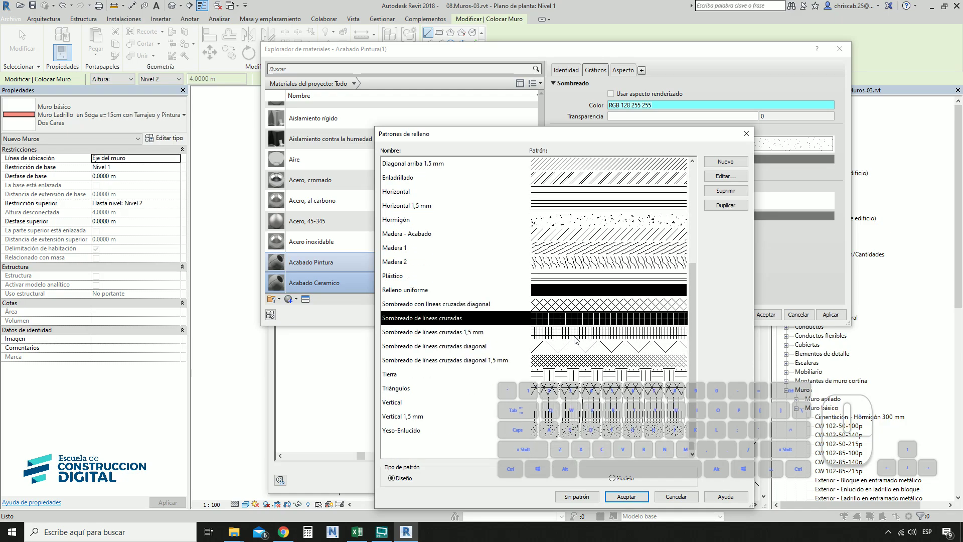
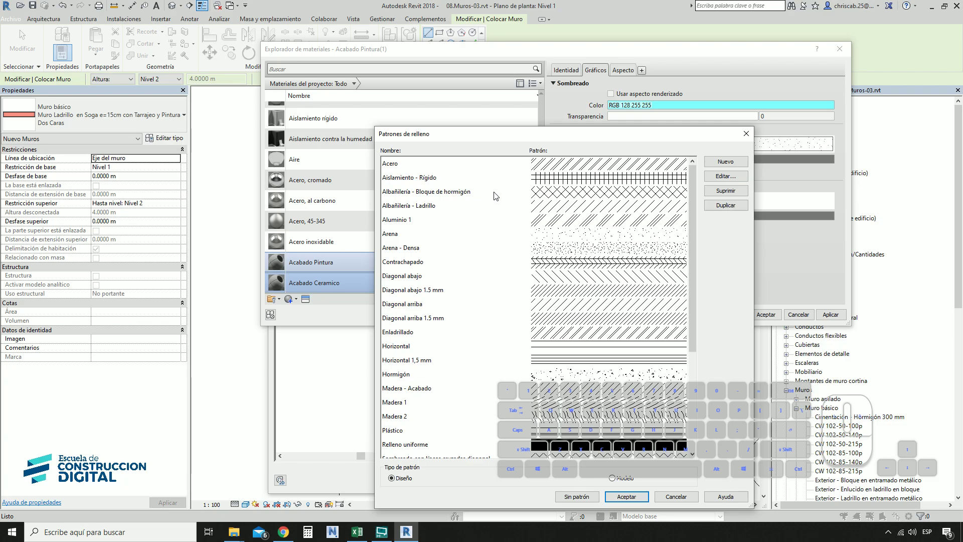
{"action": "scroll", "scroll_direction": "down", "scroll_amount": 3}
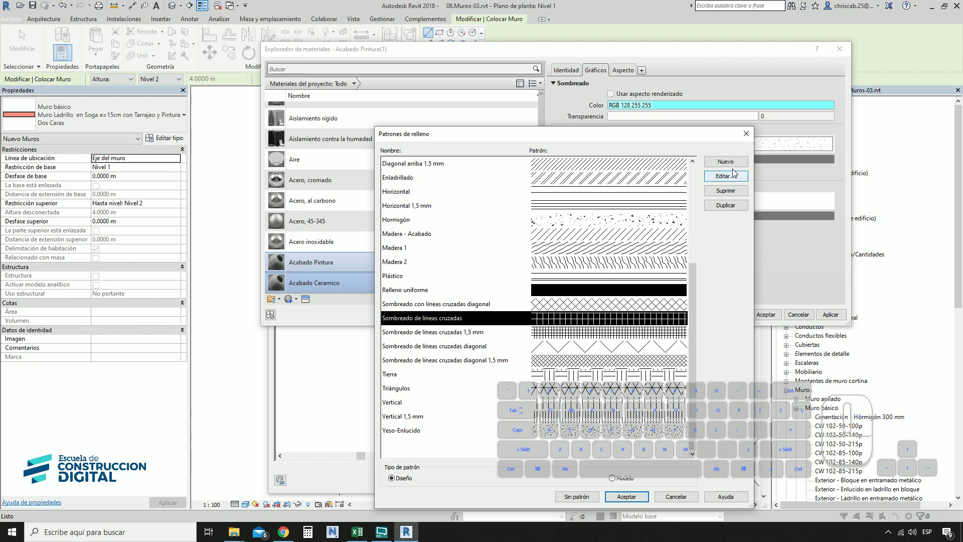
Step: Create a new fill pattern based on the crosshatch for the ceramic tile grid
{"action": "left_click", "coordinate": [731, 209]}
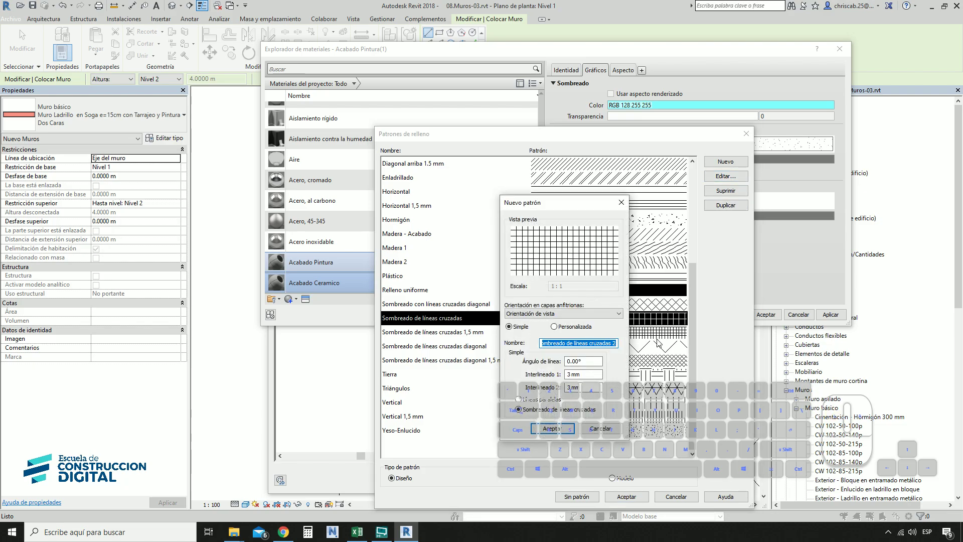
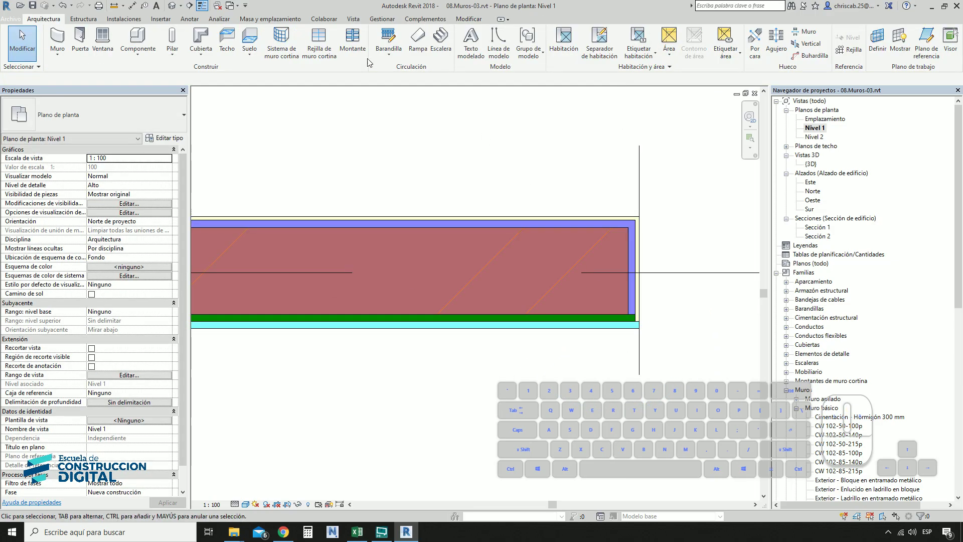
Step: Show the three sample walls in the {3D} view, including the cyan ceramic-tiled one, and bring up the Archivo menu
{"action": "left_click", "coordinate": [178, 9]}
{"action": "middle_click", "coordinate": [611, 174]}
{"action": "scroll", "scroll_direction": "up", "scroll_amount": 3}
{"action": "left_click_drag", "start_coordinate": [610, 175], "coordinate": [617, 203]}
{"action": "middle_click", "coordinate": [620, 201]}
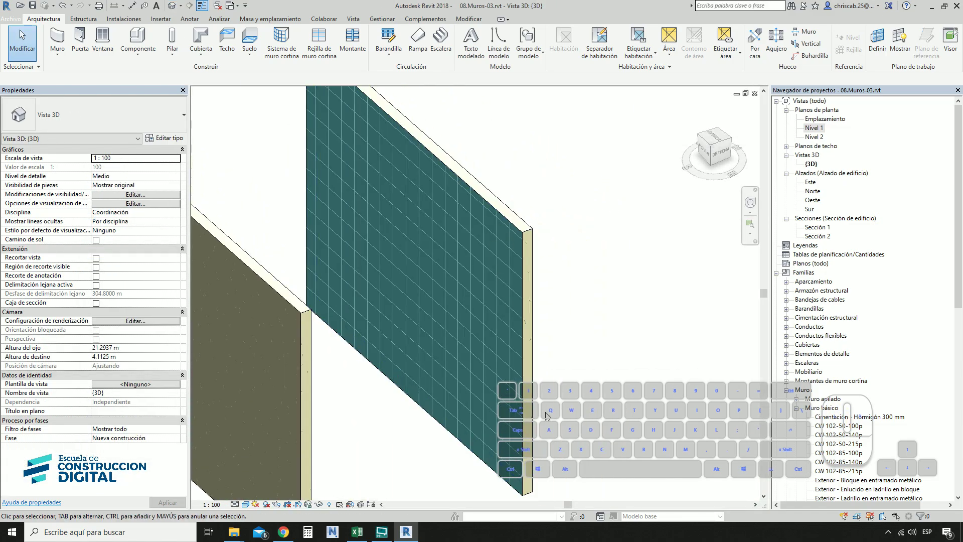
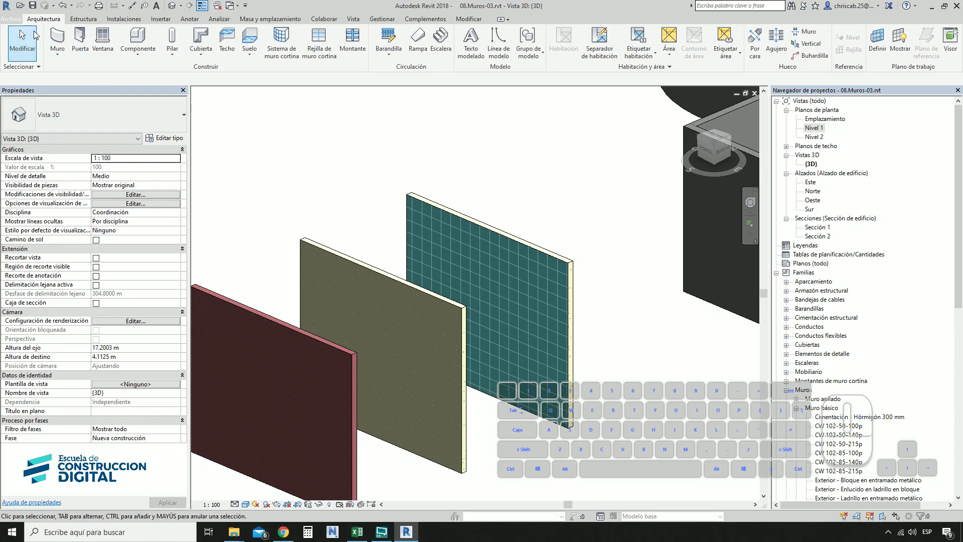
{"action": "left_click", "coordinate": [17, 23]}
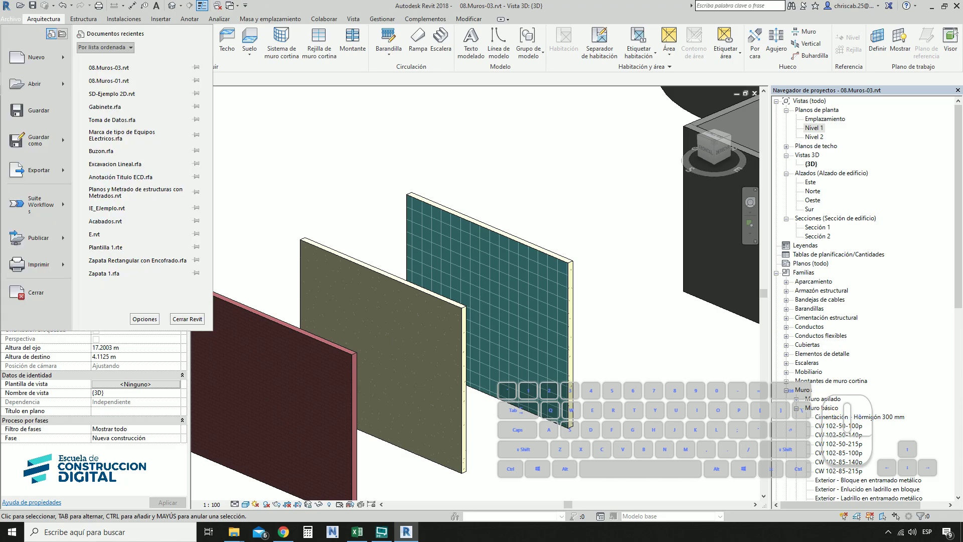